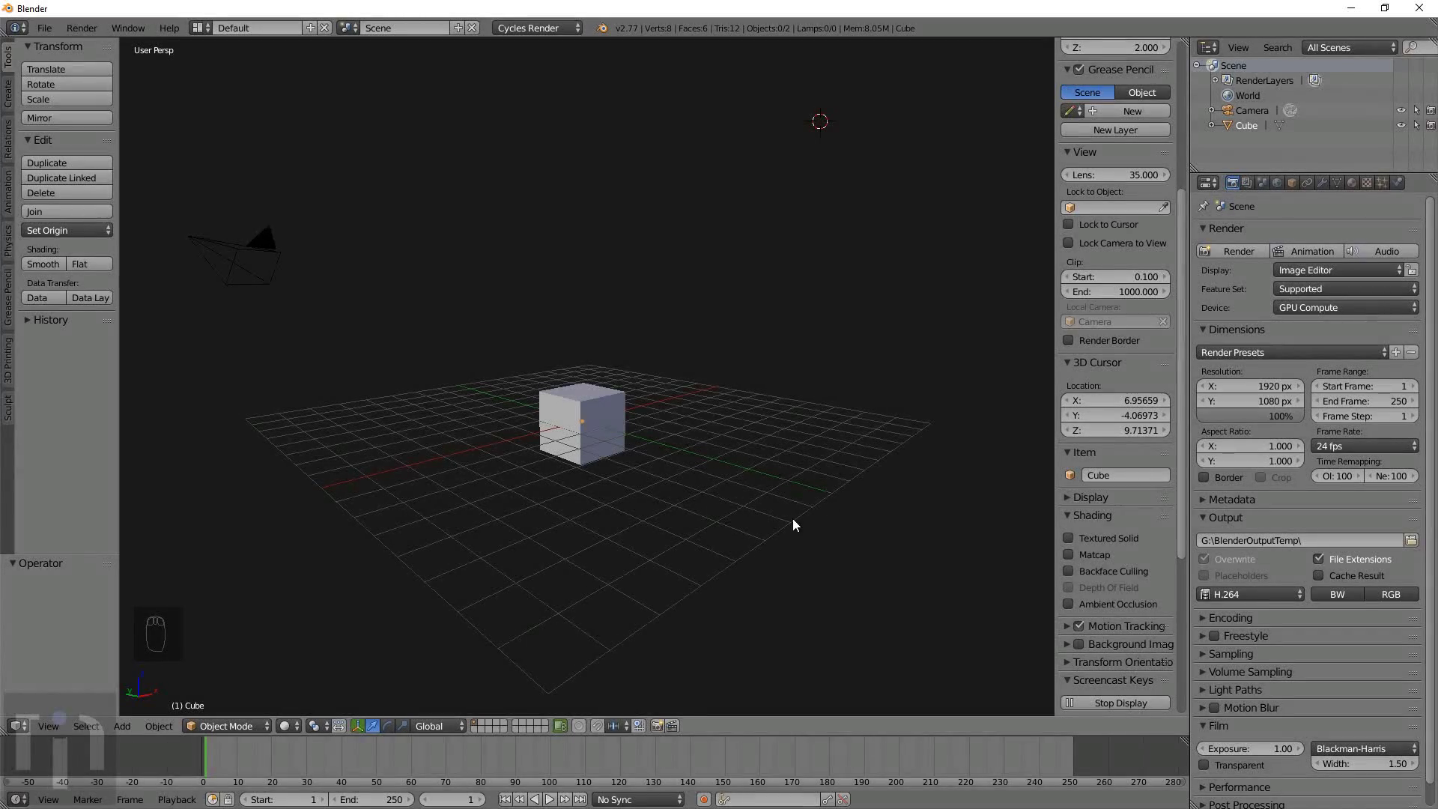
Select the default cube so it can be deleted, leaving the view framed on the grid.
left_click_drag(797, 546, 647, 522)
right_click(647, 522)
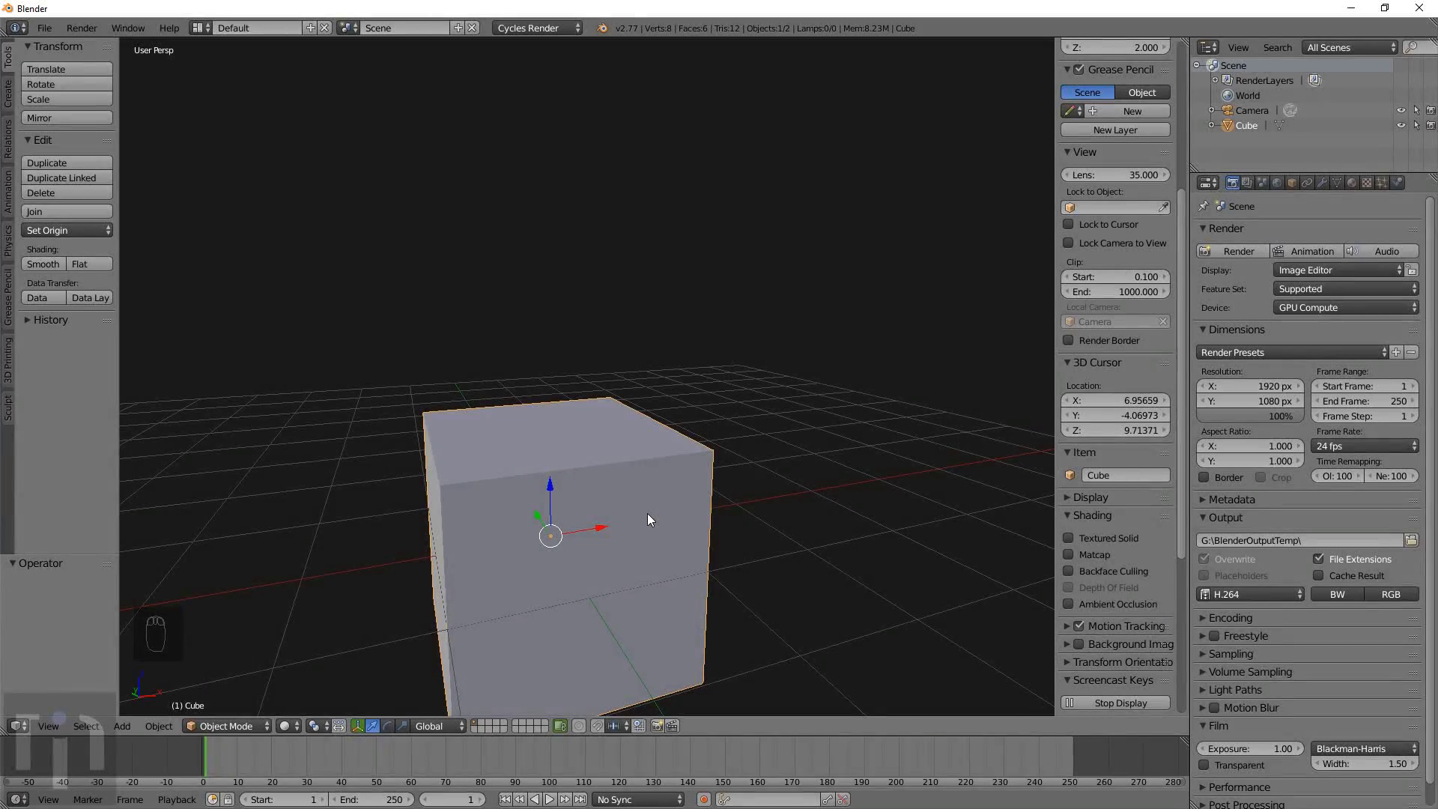
middle_click(653, 519)
left_click_drag(655, 521, 667, 545)
left_click_drag(689, 553, 689, 551)
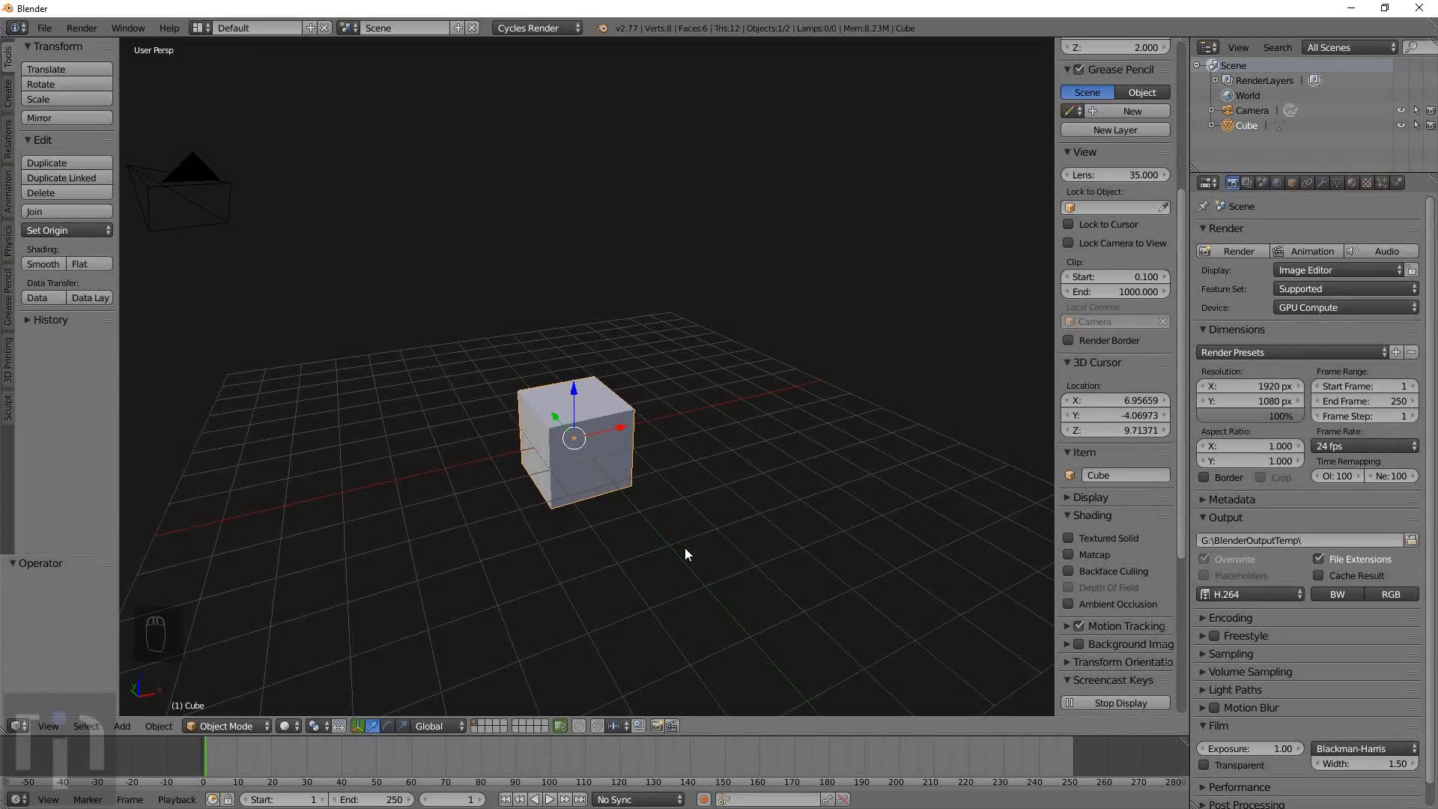
left_click_drag(691, 554, 1124, 595)
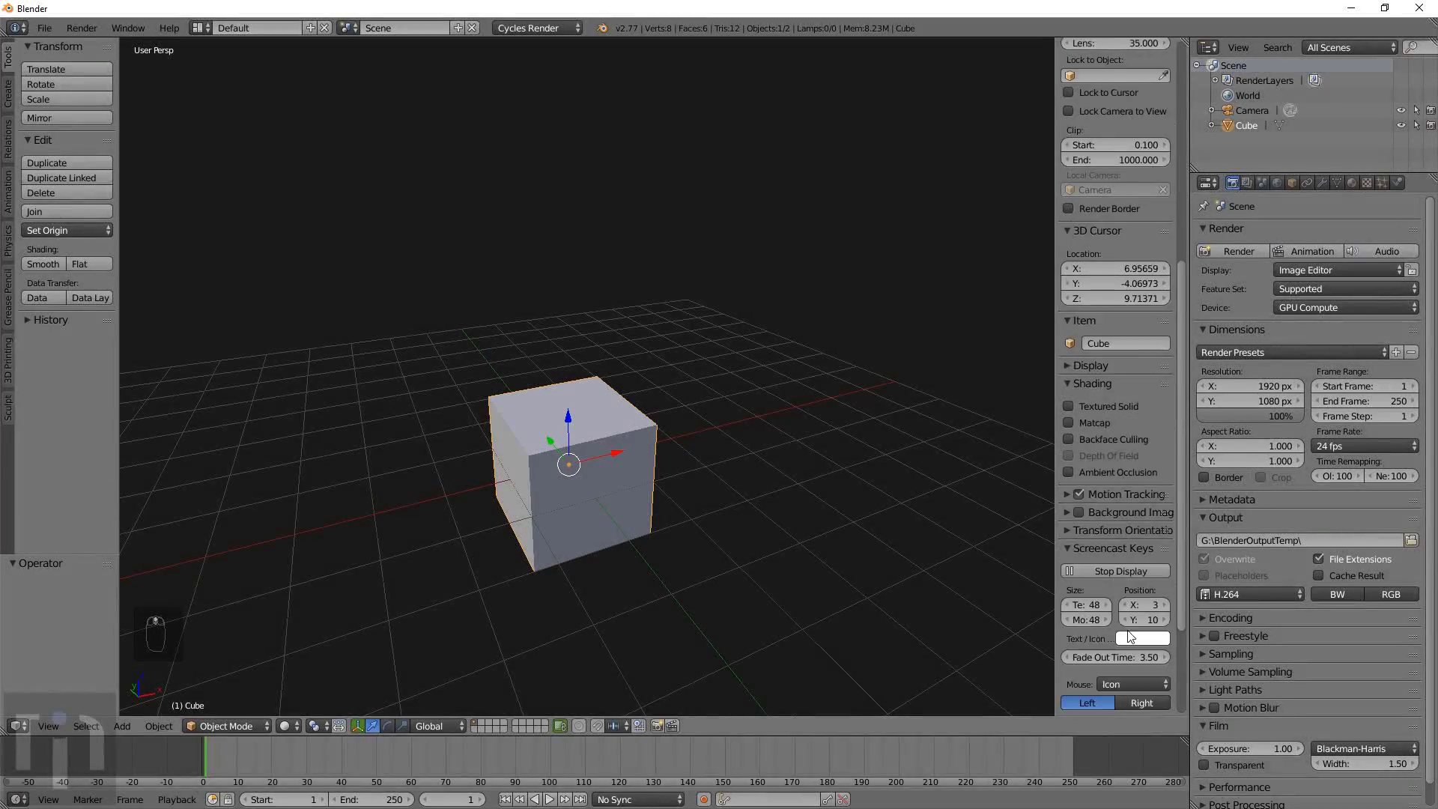
left_click_drag(822, 620, 633, 472)
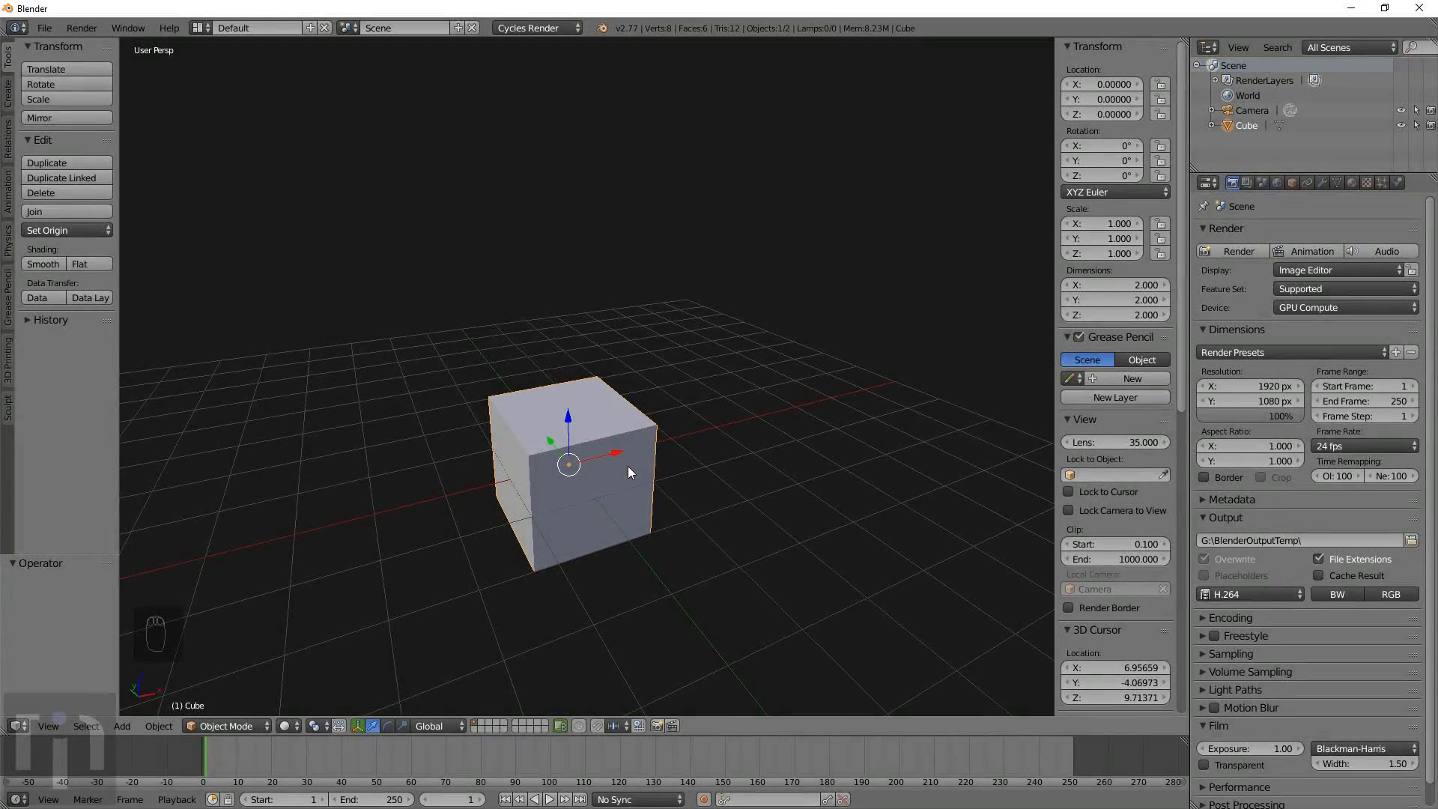
right_click(634, 472)
Delete the cube, add a Bezier curve and snap the 3D cursor to the origin.
key("x")
left_click_drag(634, 472, 678, 452)
key("shift+a")
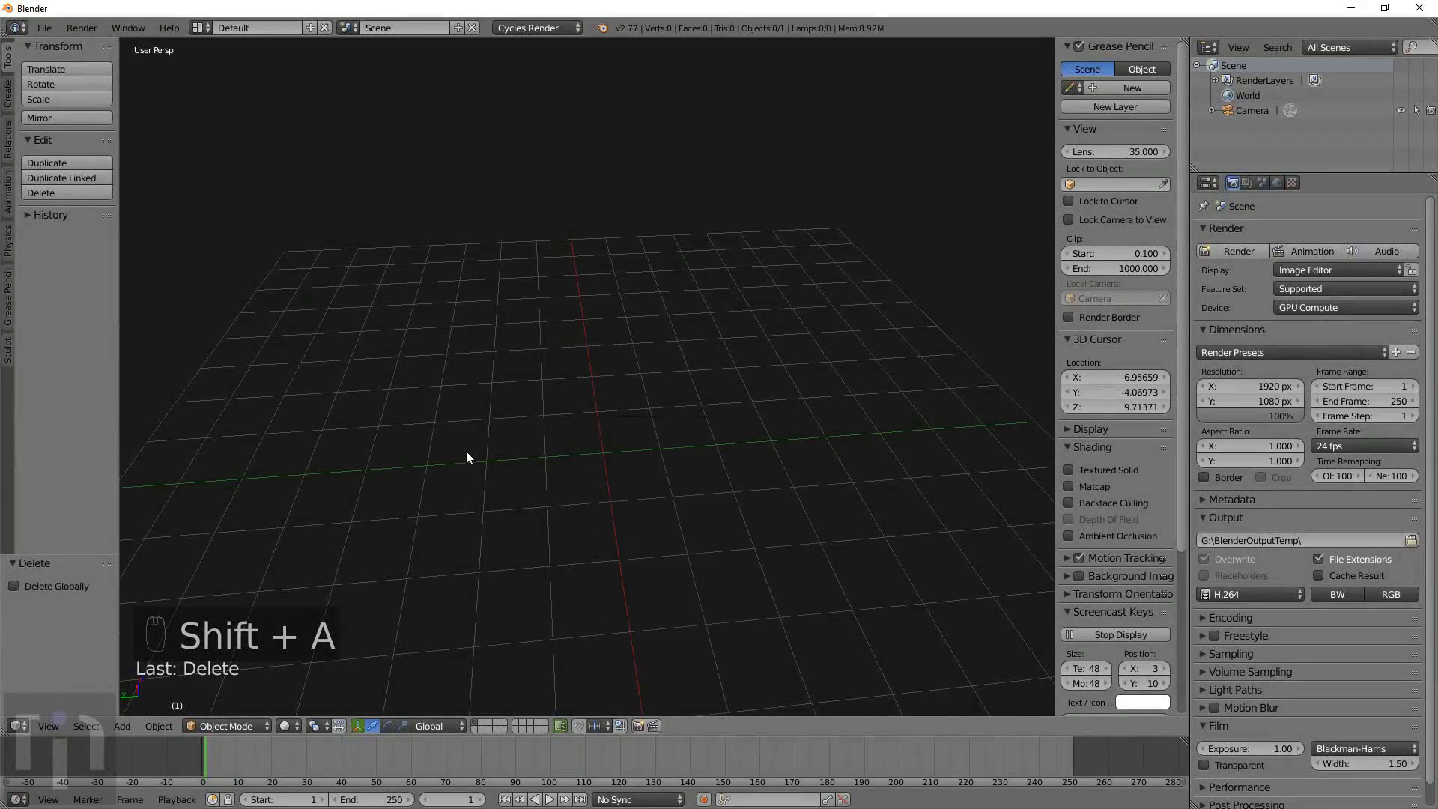
key("shift+a")
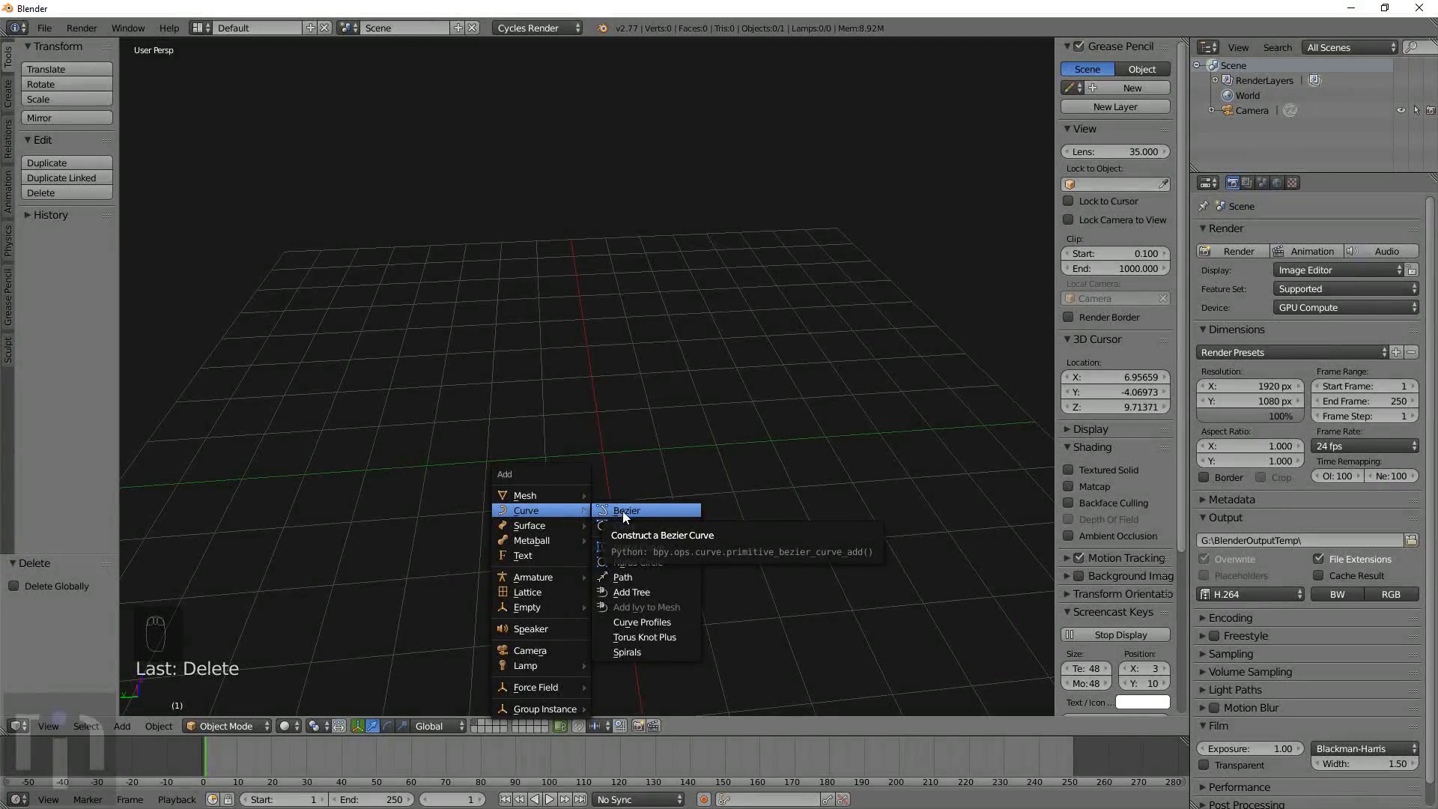
left_click_drag(702, 512, 707, 423)
key("shift+s")
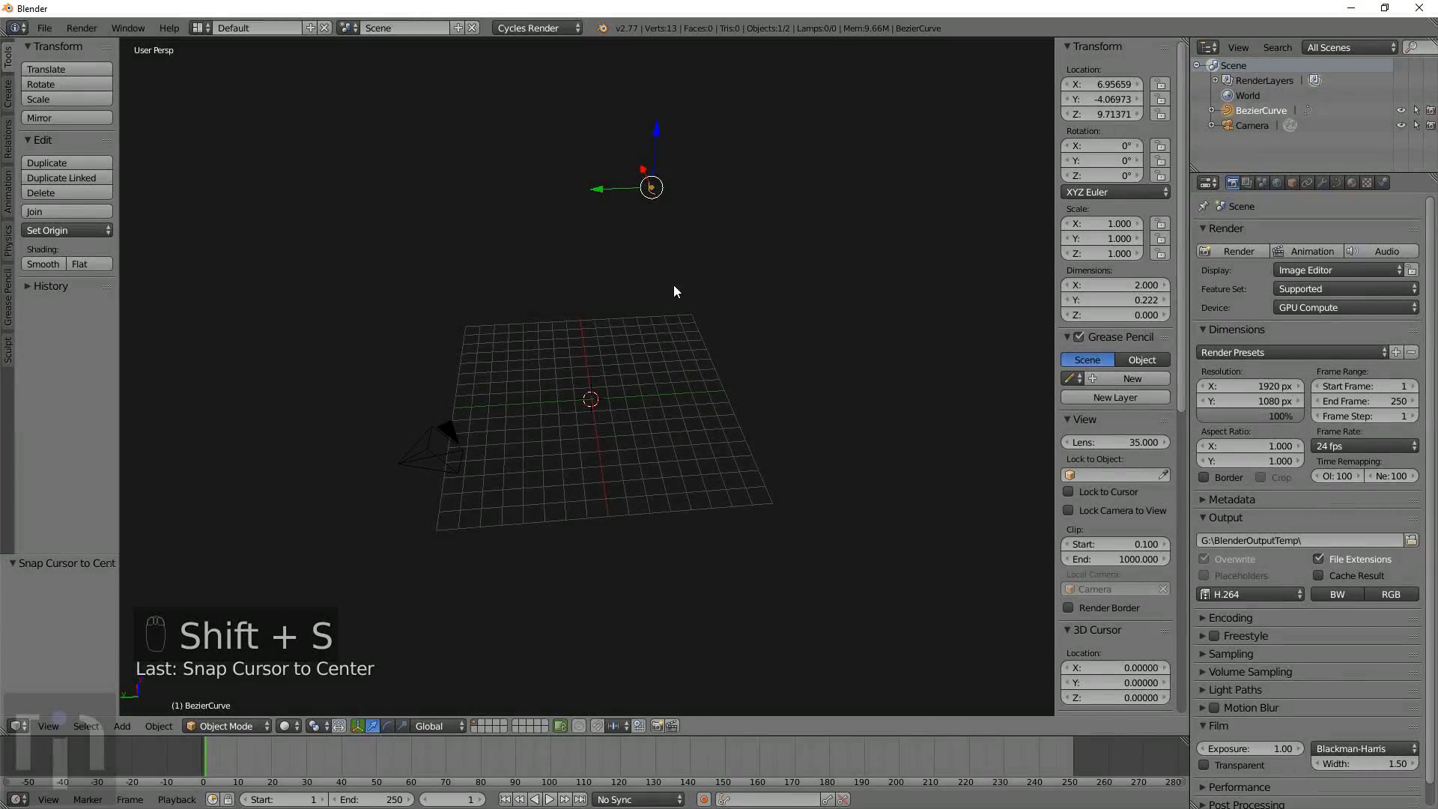
Place the curve at the origin and duplicate it as BezierCurve.001.
left_click_drag(653, 398, 344, 463)
key("shift+d")
left_click(344, 464)
left_click_drag(475, 517, 611, 486)
left_click_drag(640, 385, 824, 467)
left_click_drag(641, 386, 1337, 187)
Give the Bezier curve a bevel depth and Full fill so it becomes a thick round tube.
left_click(1335, 188)
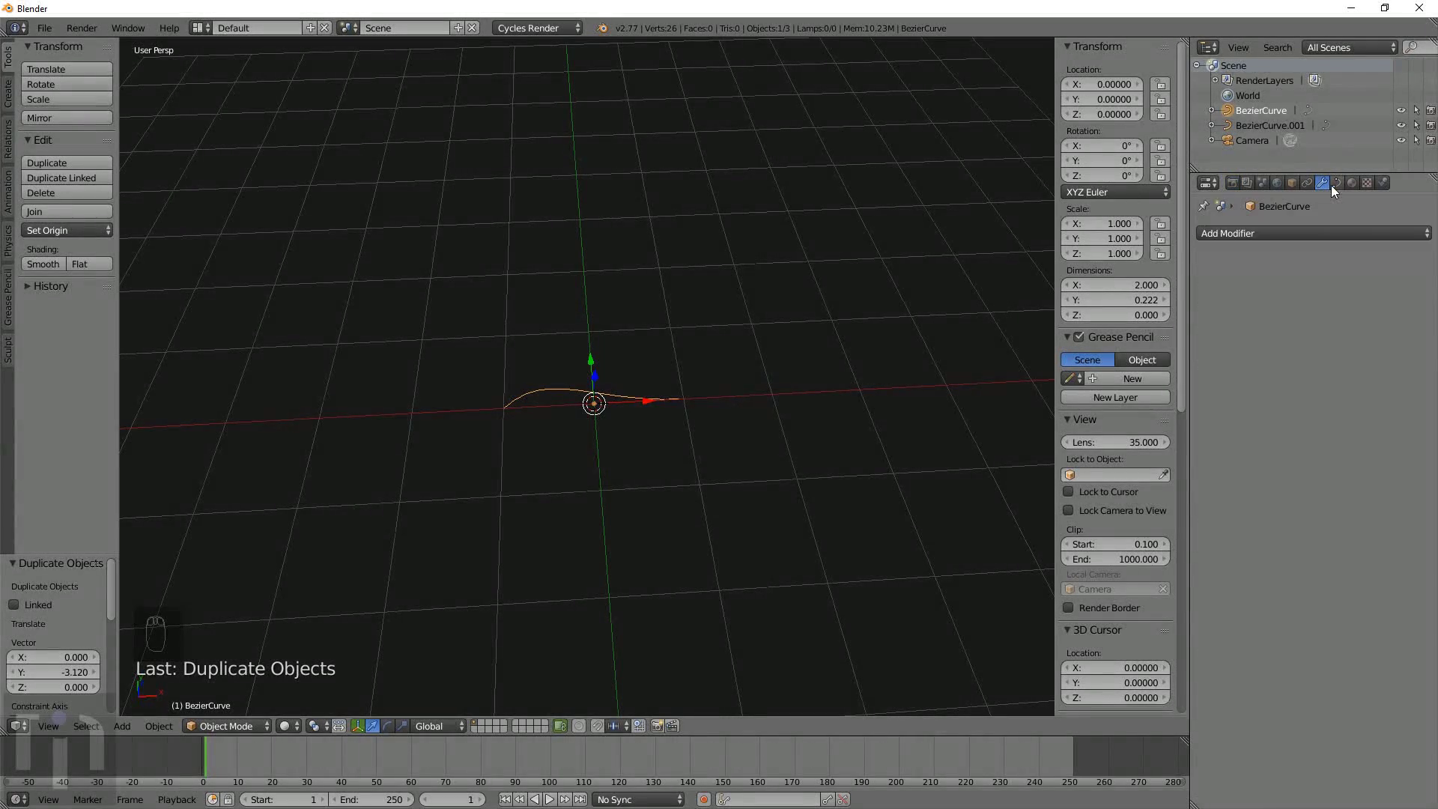
left_click_drag(1339, 190, 734, 447)
left_click_drag(734, 446, 1351, 322)
left_click_drag(1345, 316, 1348, 295)
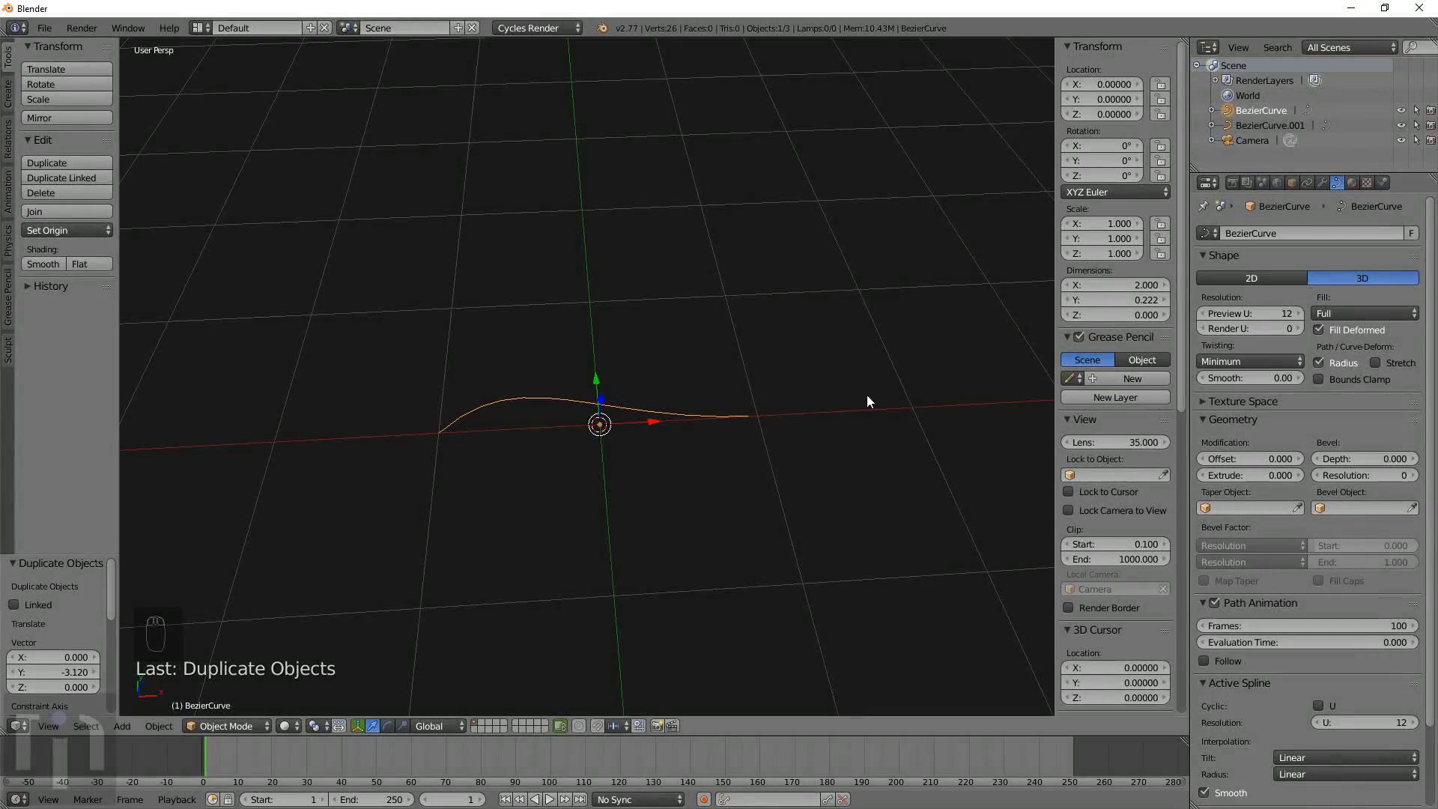
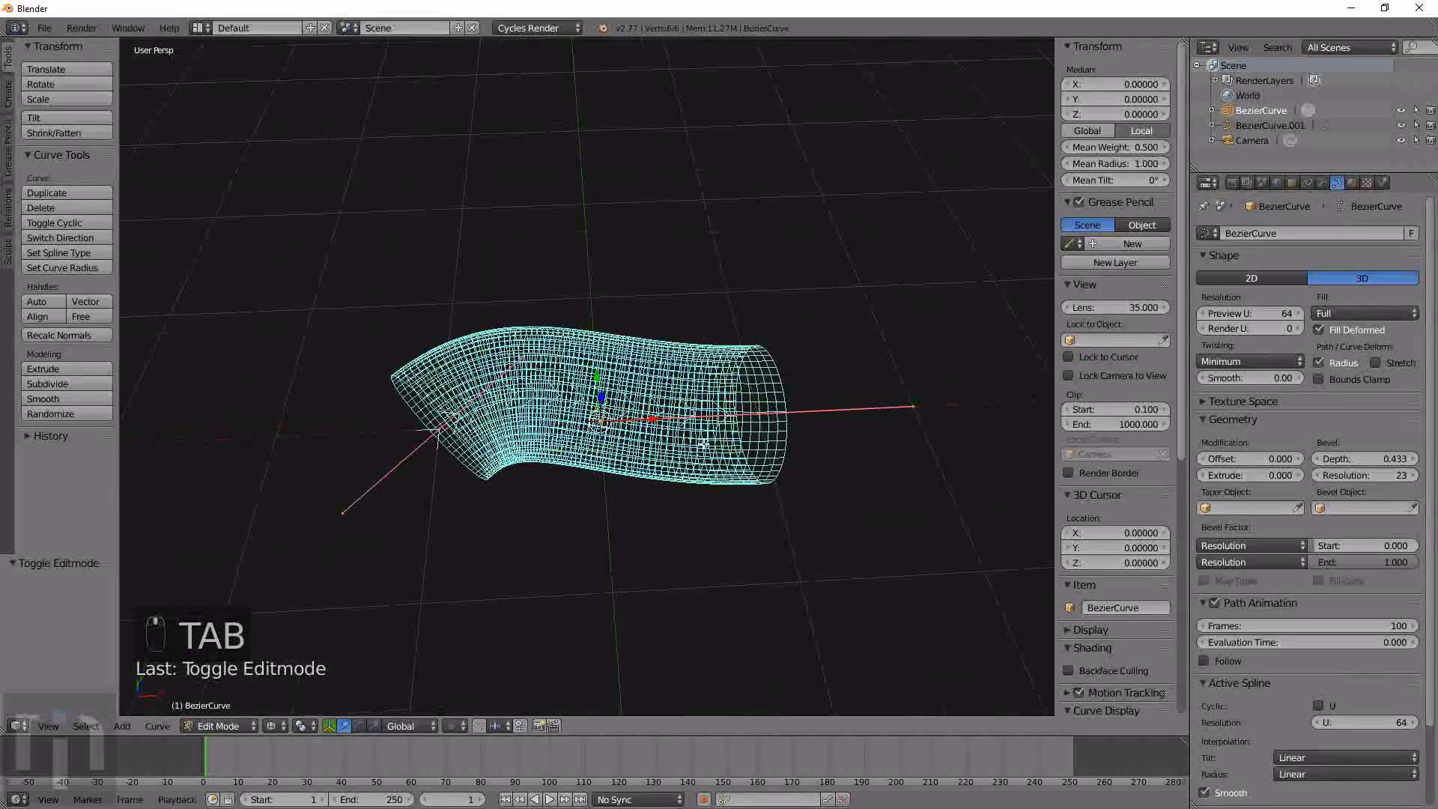
Select the curve's end point before assigning BezierCurve.001 as the taper object.
right_click(751, 413)
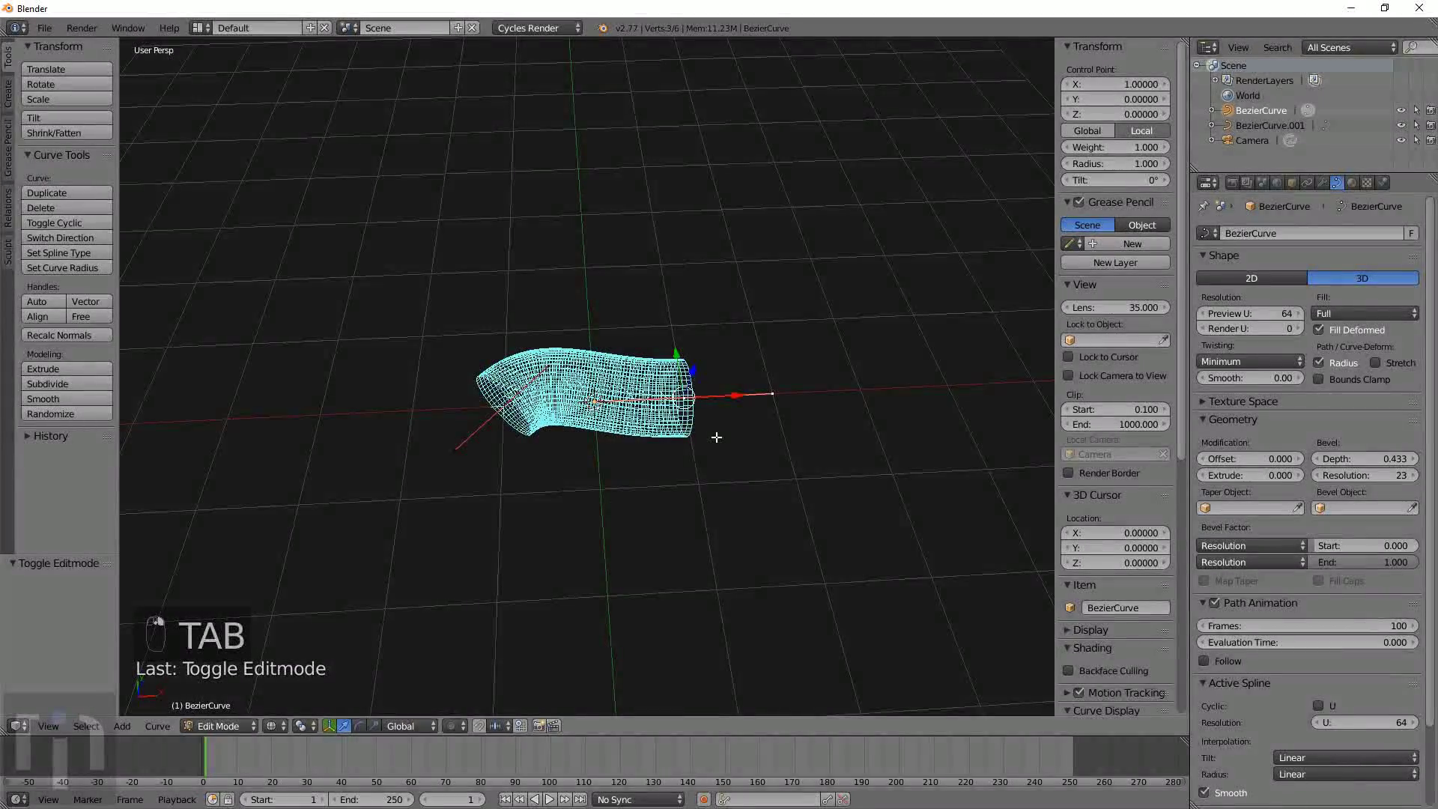
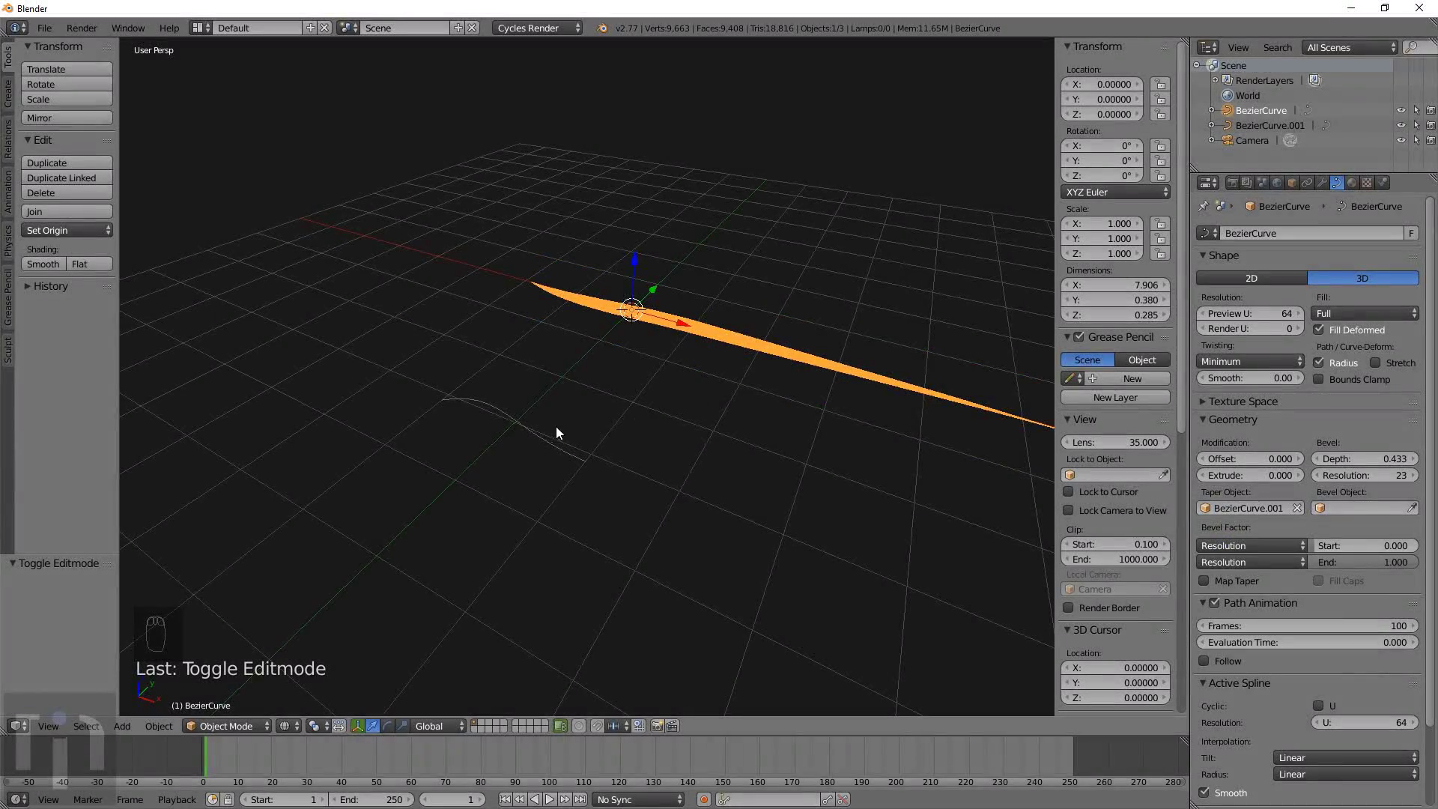
Enter Edit Mode on BezierCurve.001 and rotate and move its first control points.
left_click_drag(509, 449, 758, 381)
left_click_drag(747, 393, 783, 424)
key("Tab")
left_click_drag(783, 424, 811, 477)
key("r")
key("g")
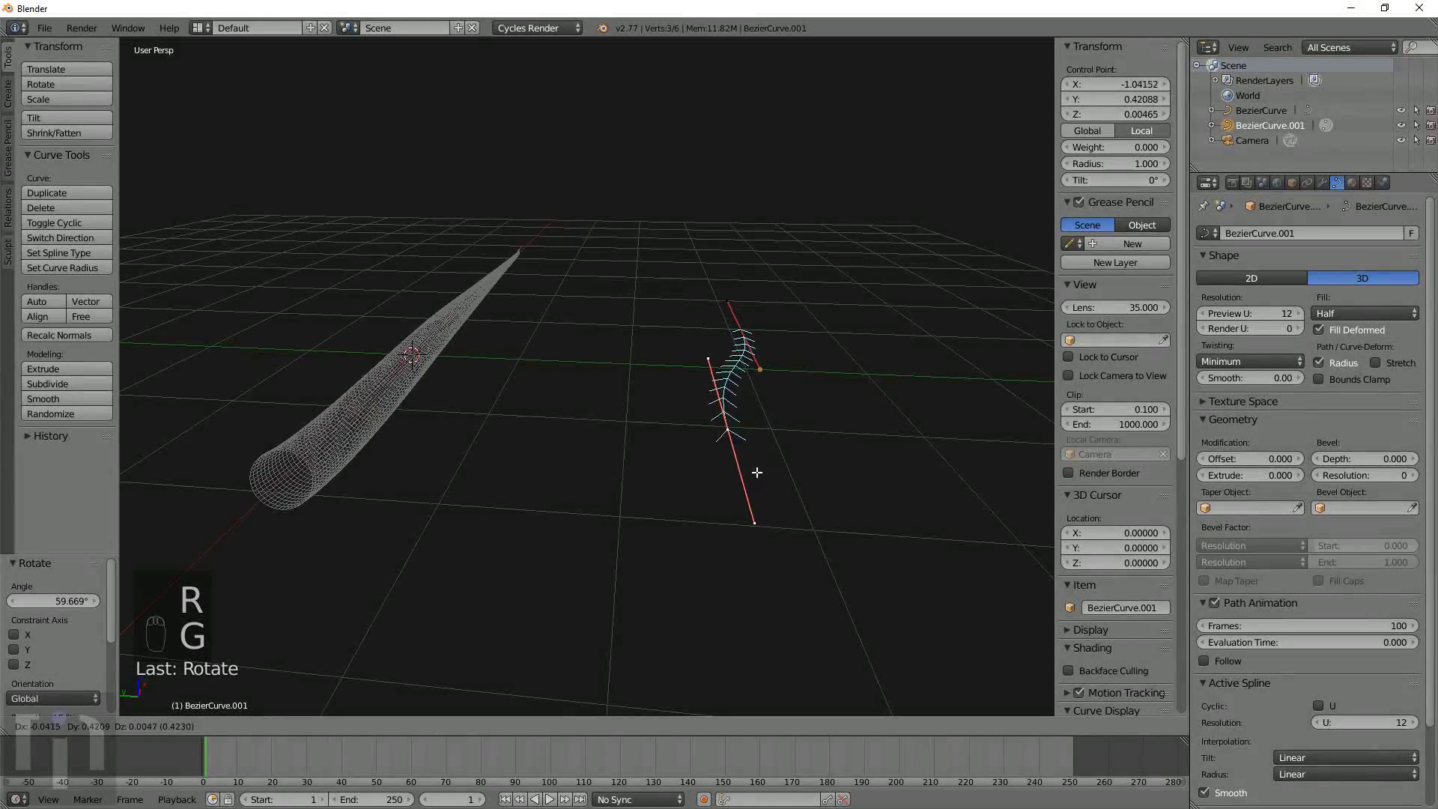
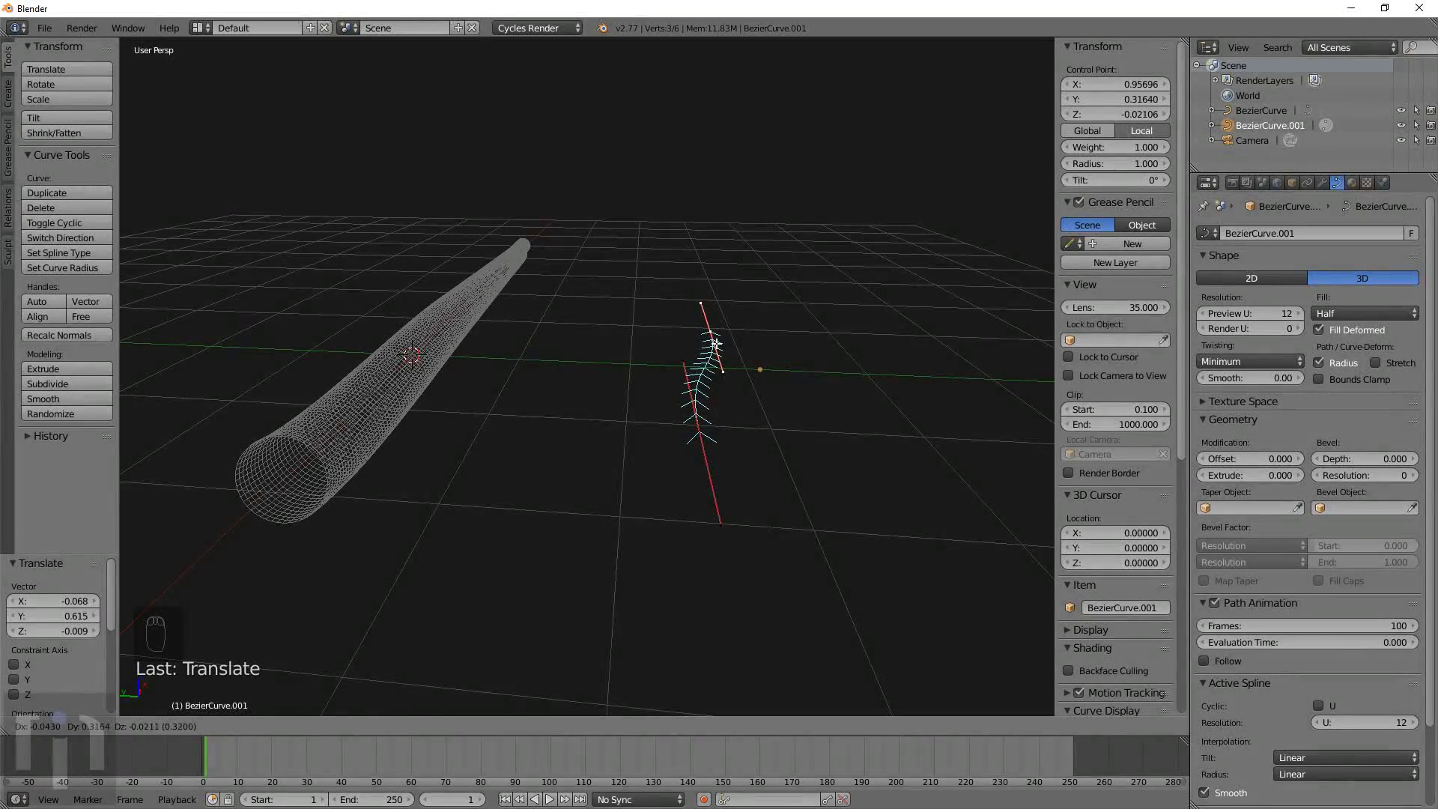
Rotate and move the remaining taper points so the tube narrows from base to tip.
left_click_drag(771, 425, 477, 431)
left_click_drag(477, 431, 571, 490)
key("r")
key("g")
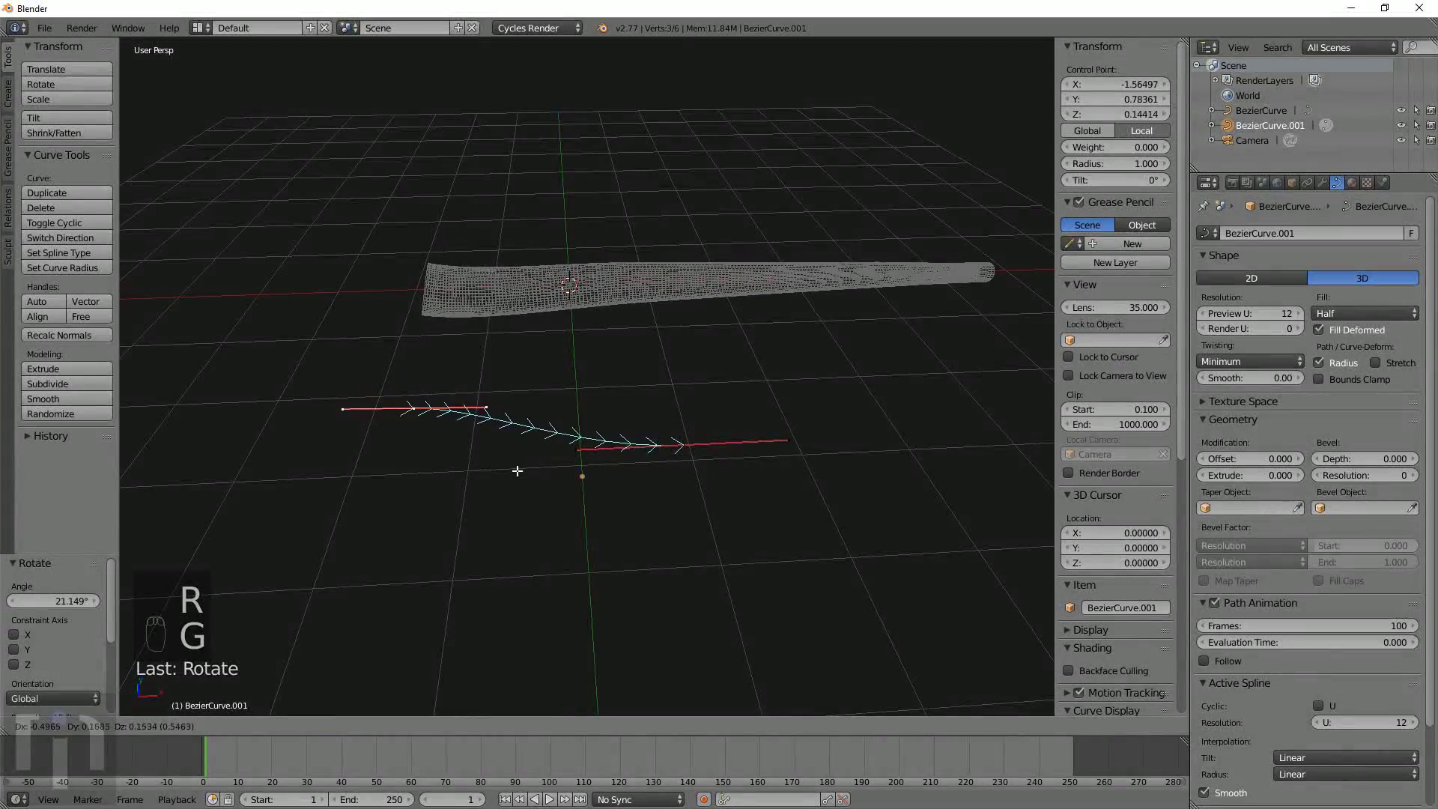
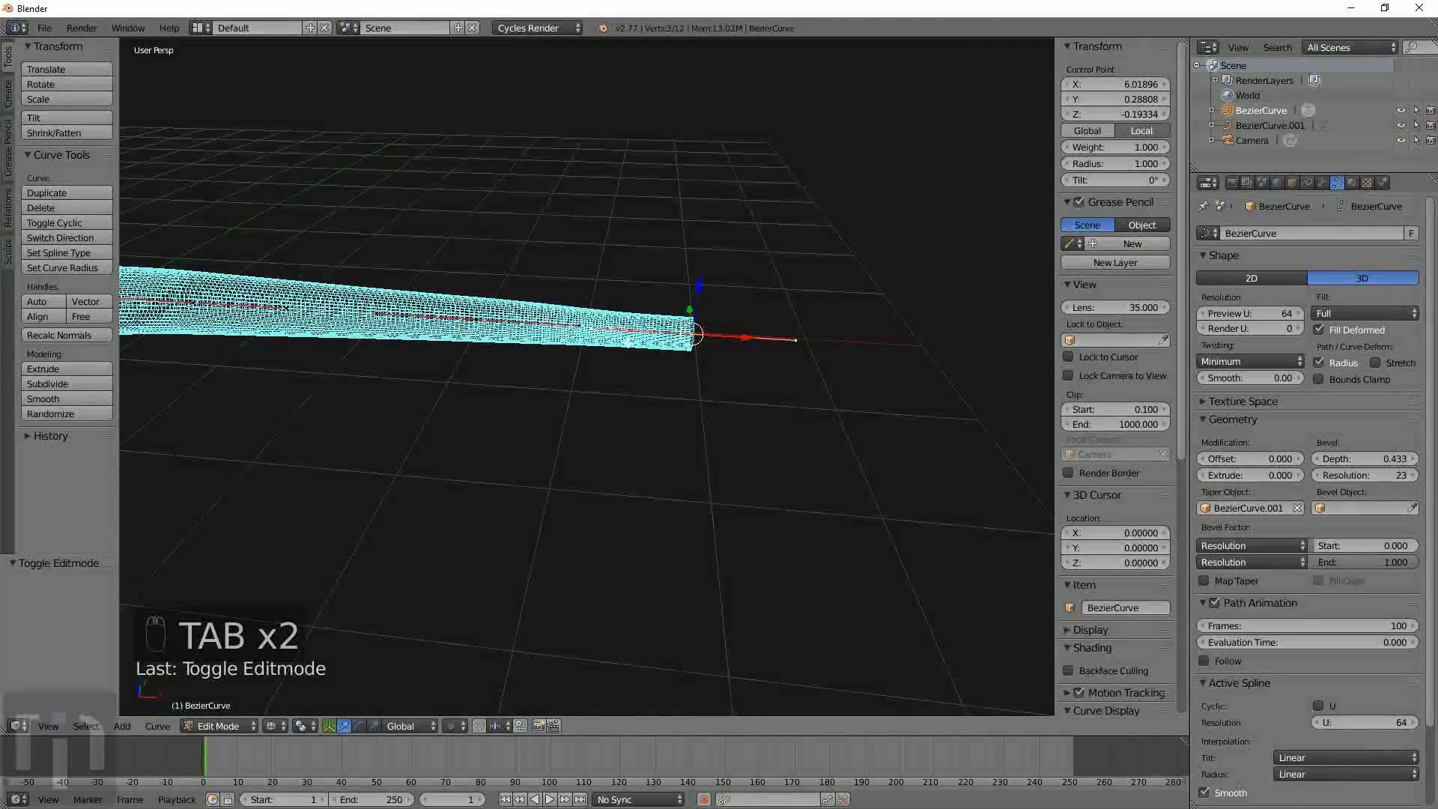
In front ortho view, move the main curve's end point upward to curl the tip into a hook.
key("KP_1")
key("KP_5")
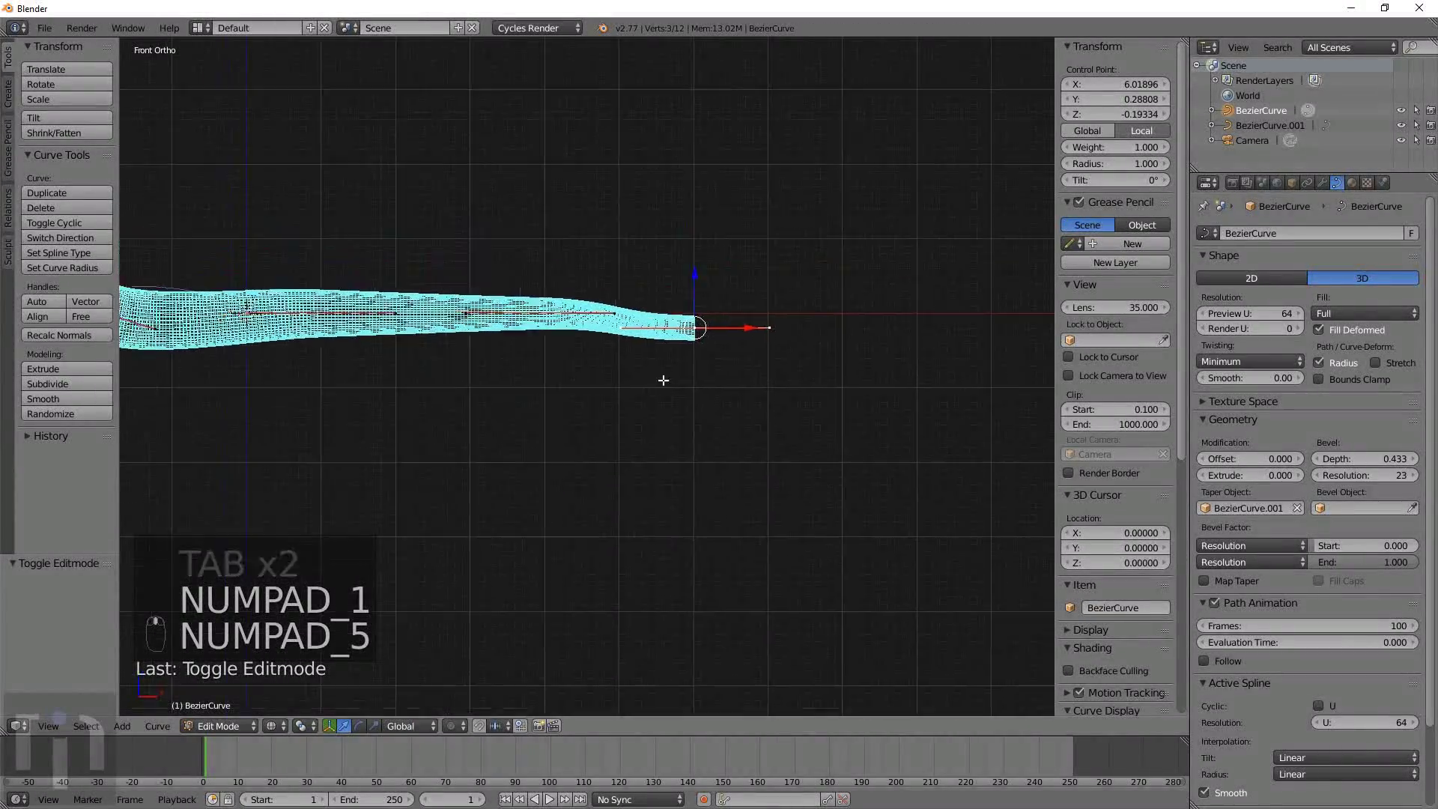
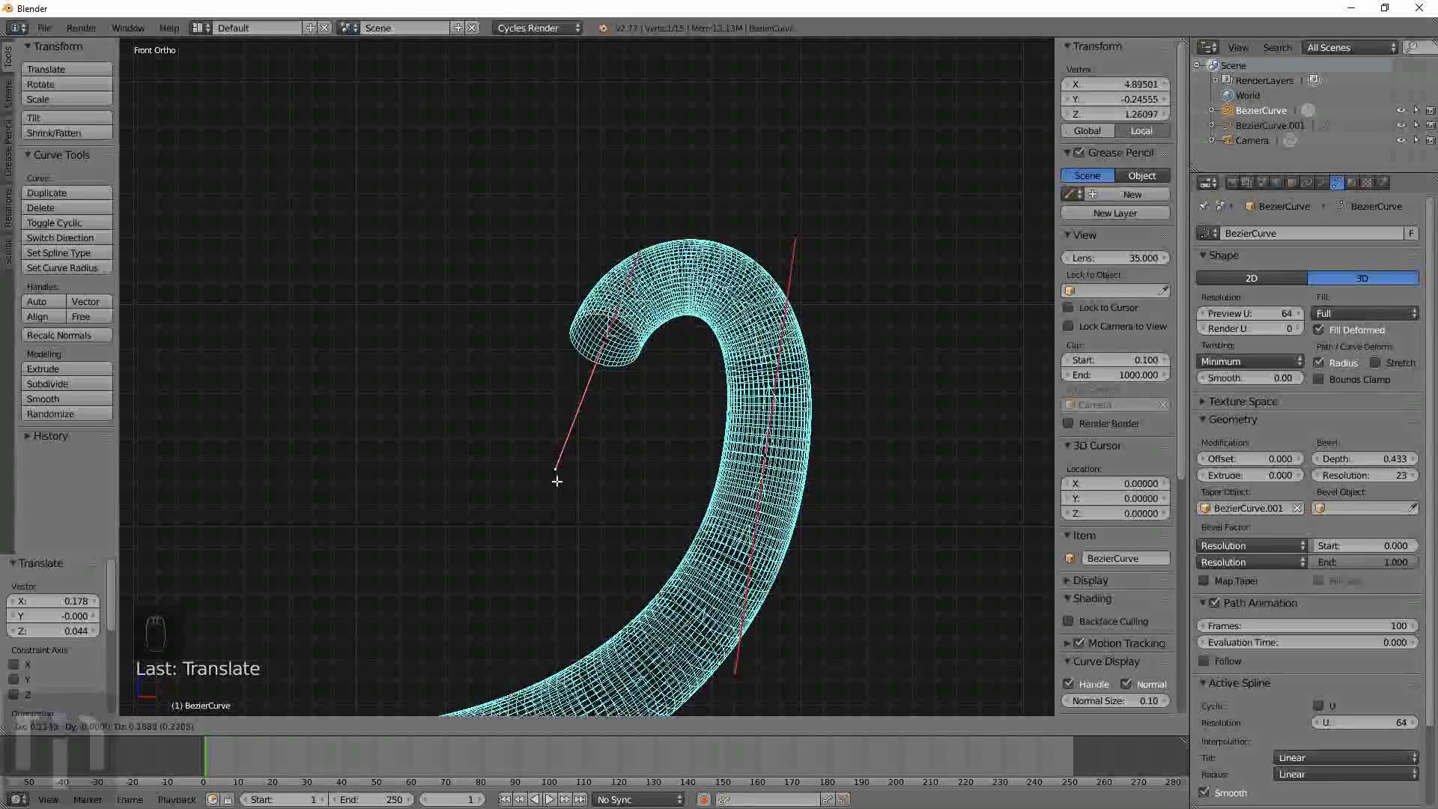
left_click_drag(797, 245, 858, 131)
key("g")
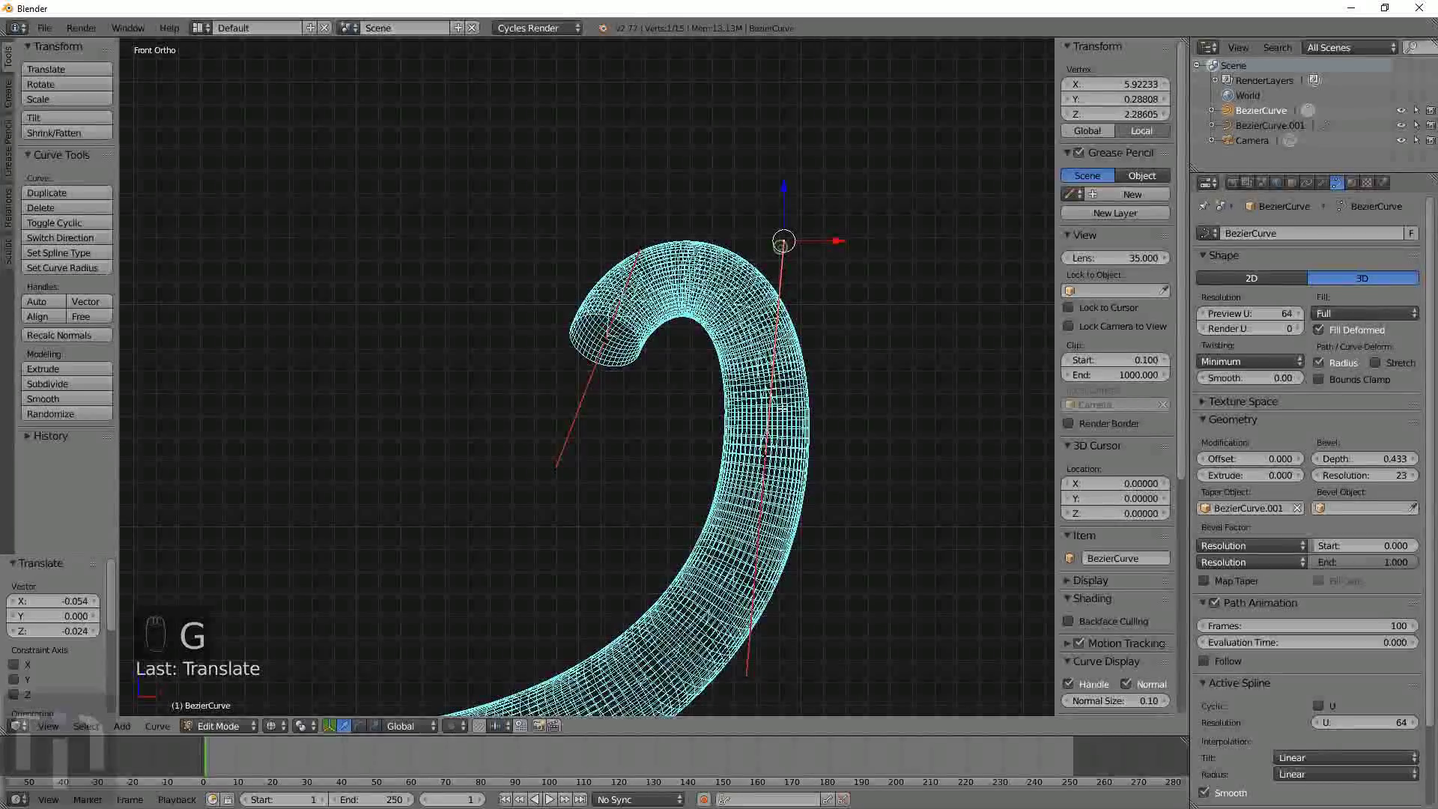
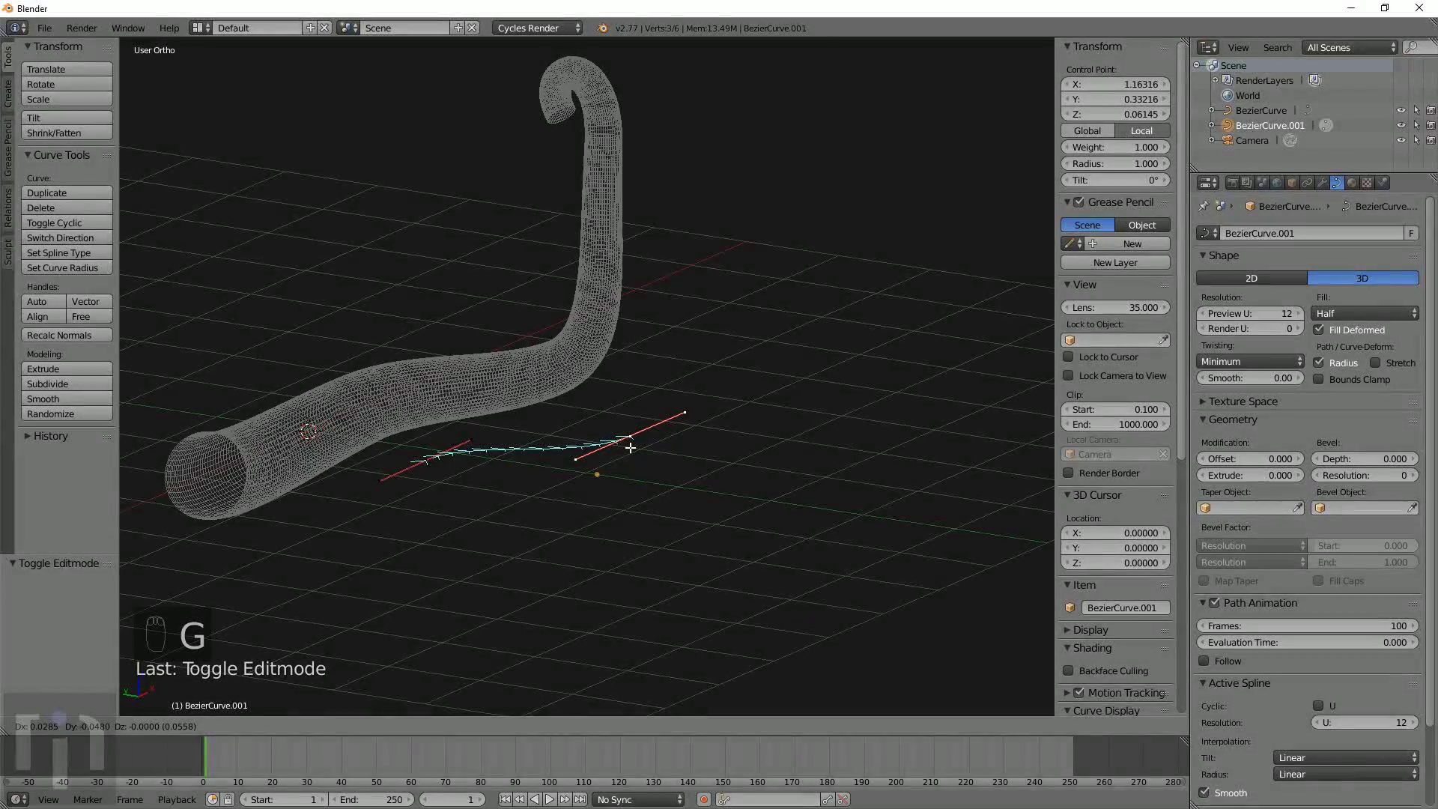
Extrude a new end point on the taper curve and position it.
left_click_drag(636, 443, 679, 476)
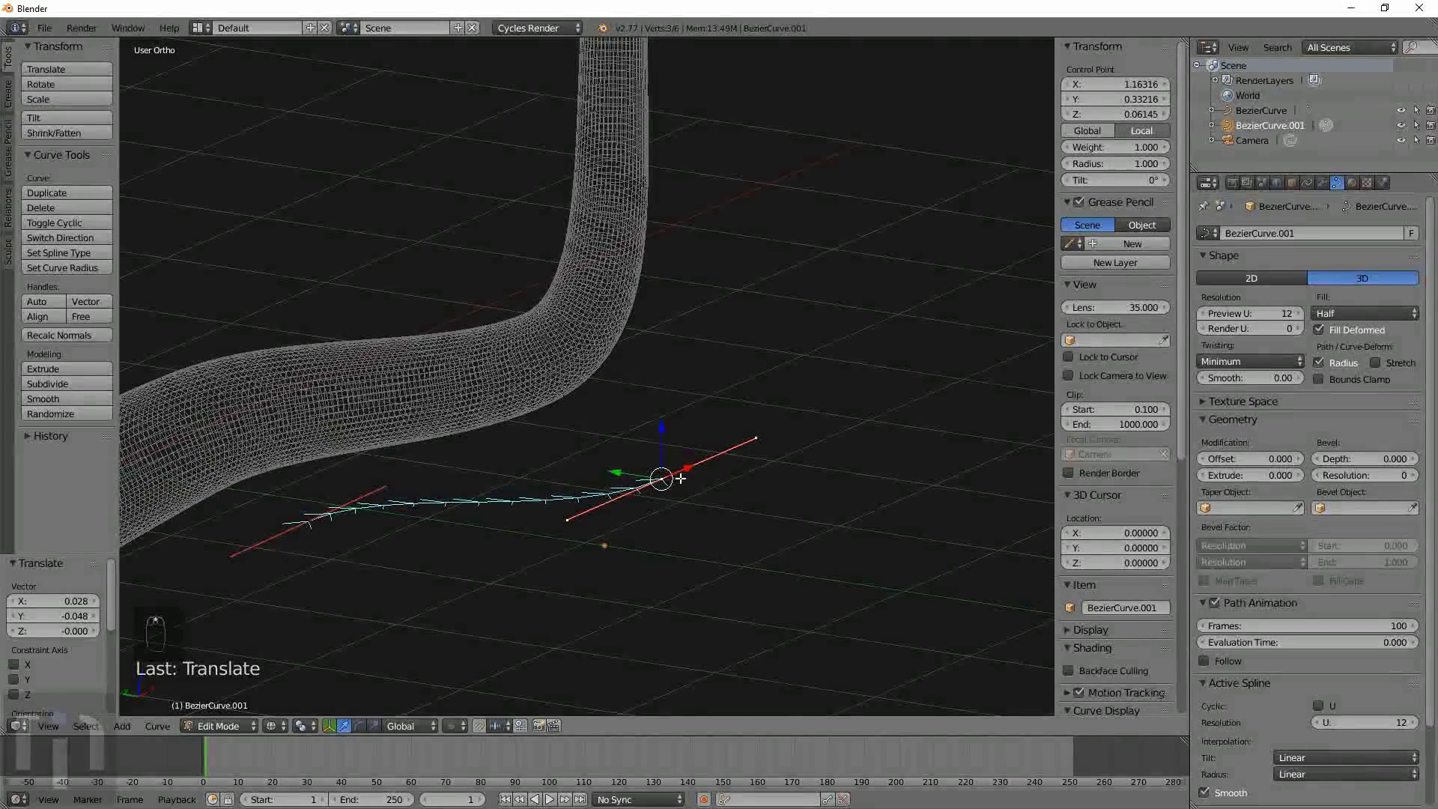
key("e")
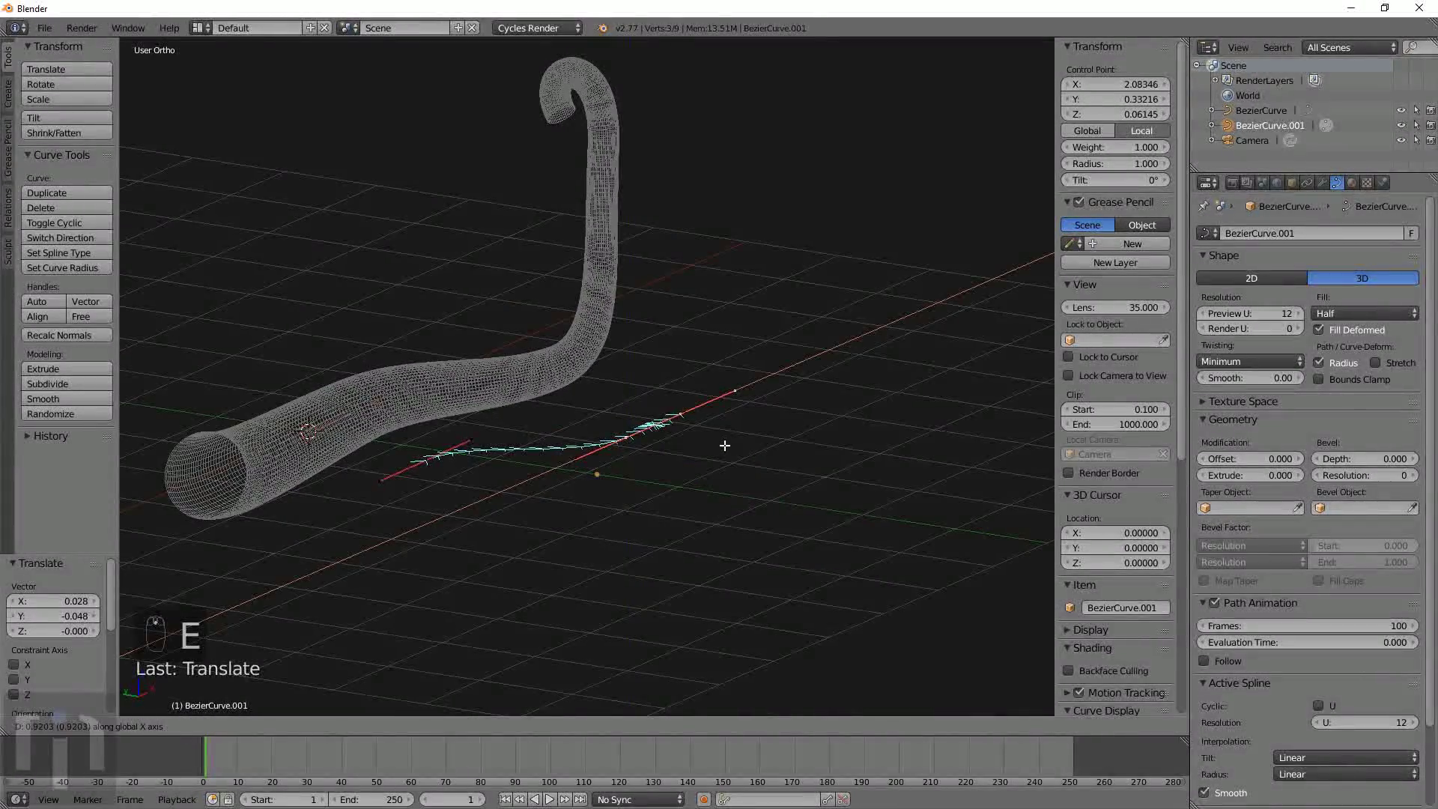
key("g")
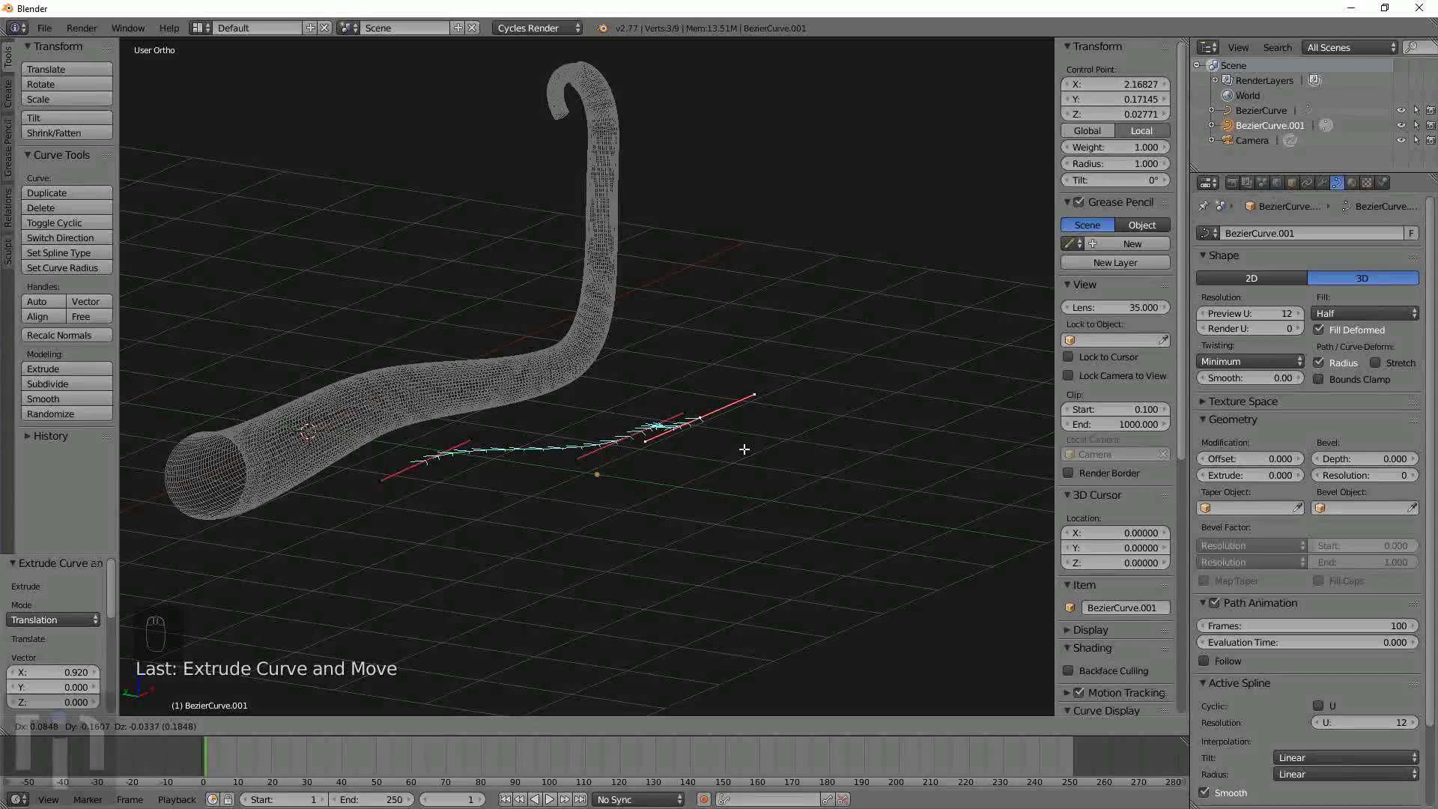
left_click_drag(742, 446, 695, 450)
key("g")
left_click_drag(738, 431, 745, 450)
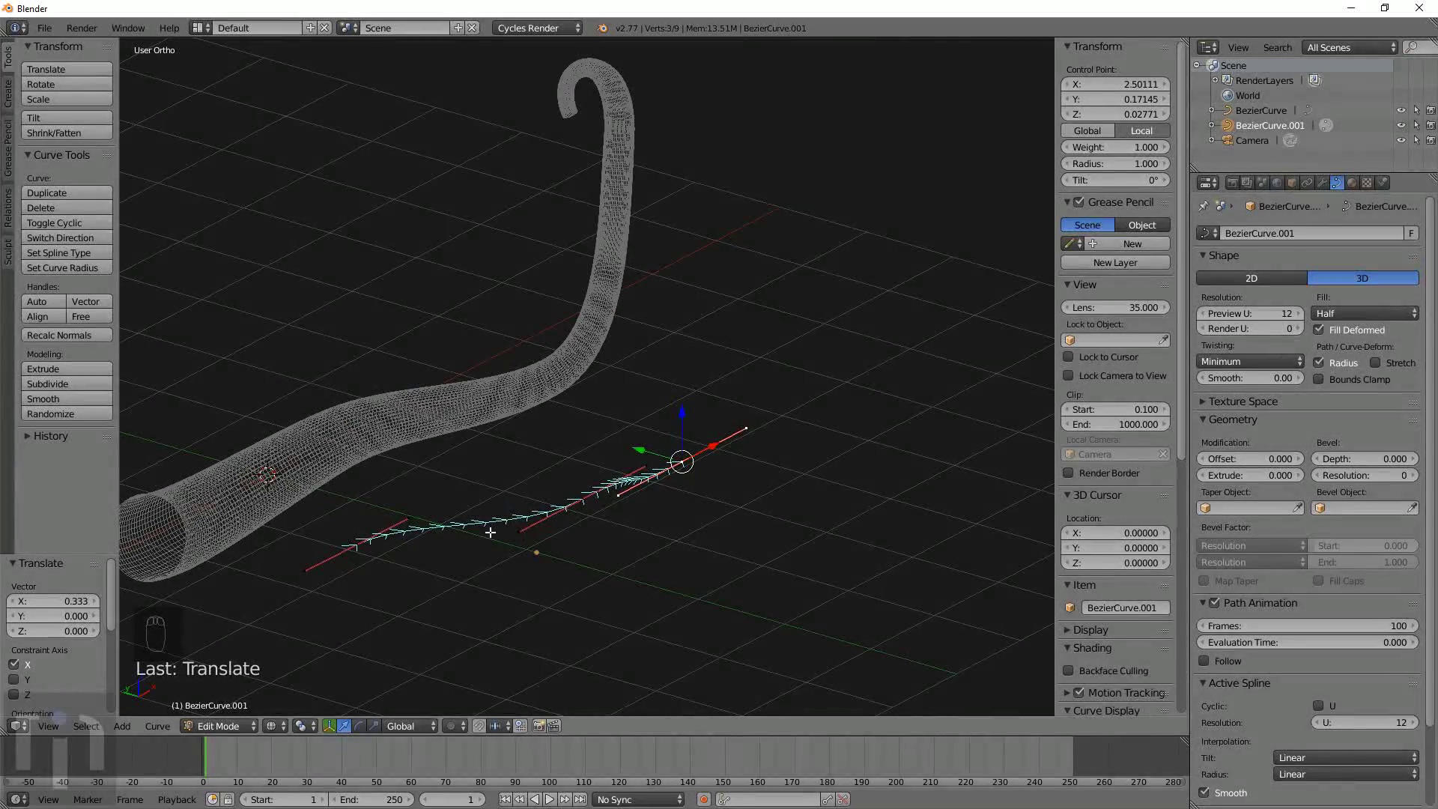
Nudge further taper points for a smoother thinning tip and leave Edit Mode.
left_click_drag(603, 494, 650, 531)
key("g")
left_click_drag(585, 497, 587, 512)
left_click_drag(680, 471, 809, 396)
key("g")
left_click_drag(707, 360, 252, 400)
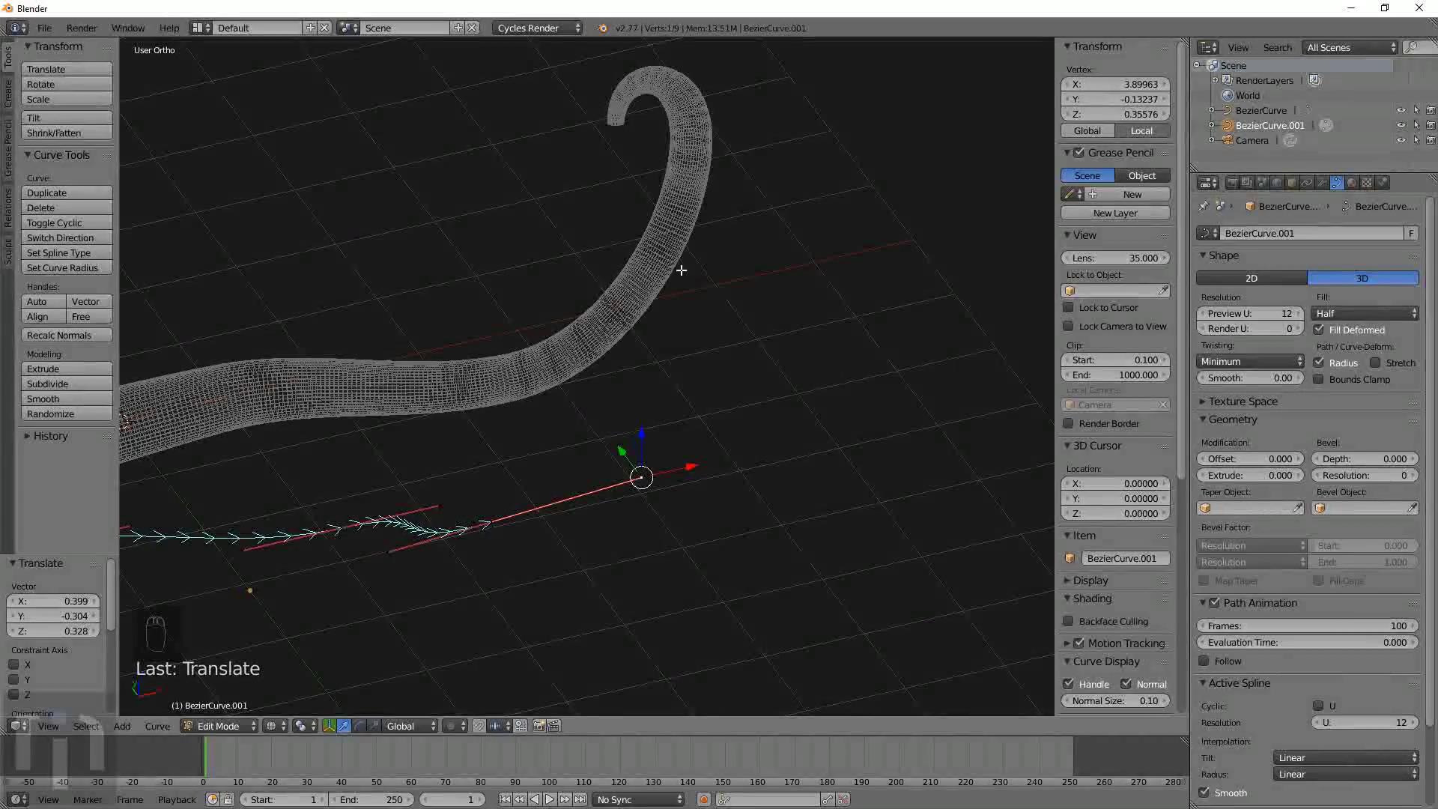
key("Tab")
Convert the bevelled tentacle curve into a mesh object.
middle_click(651, 206)
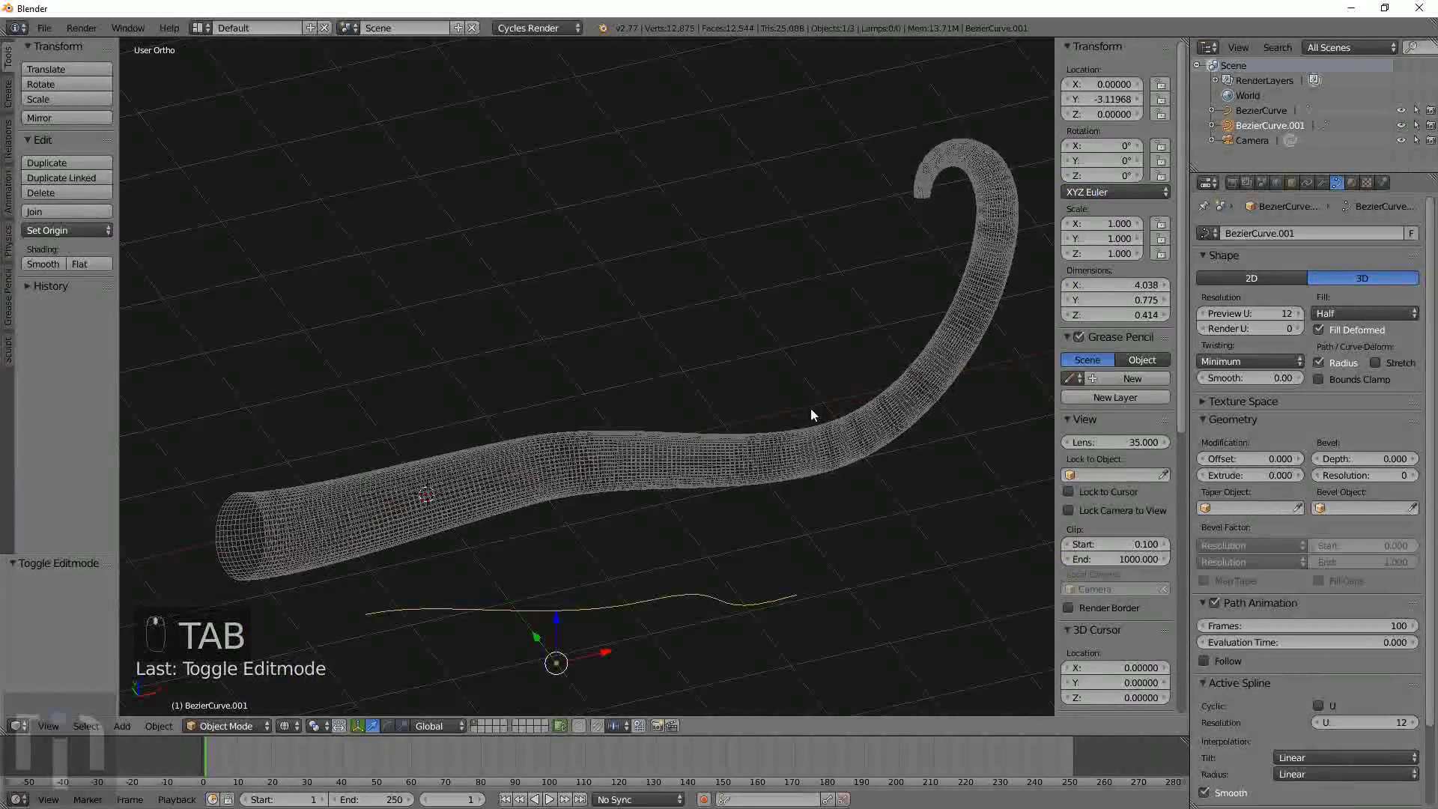
left_click_drag(871, 400, 701, 432)
middle_click(704, 436)
key("Tab")
key("Tab")
left_click_drag(709, 394, 717, 442)
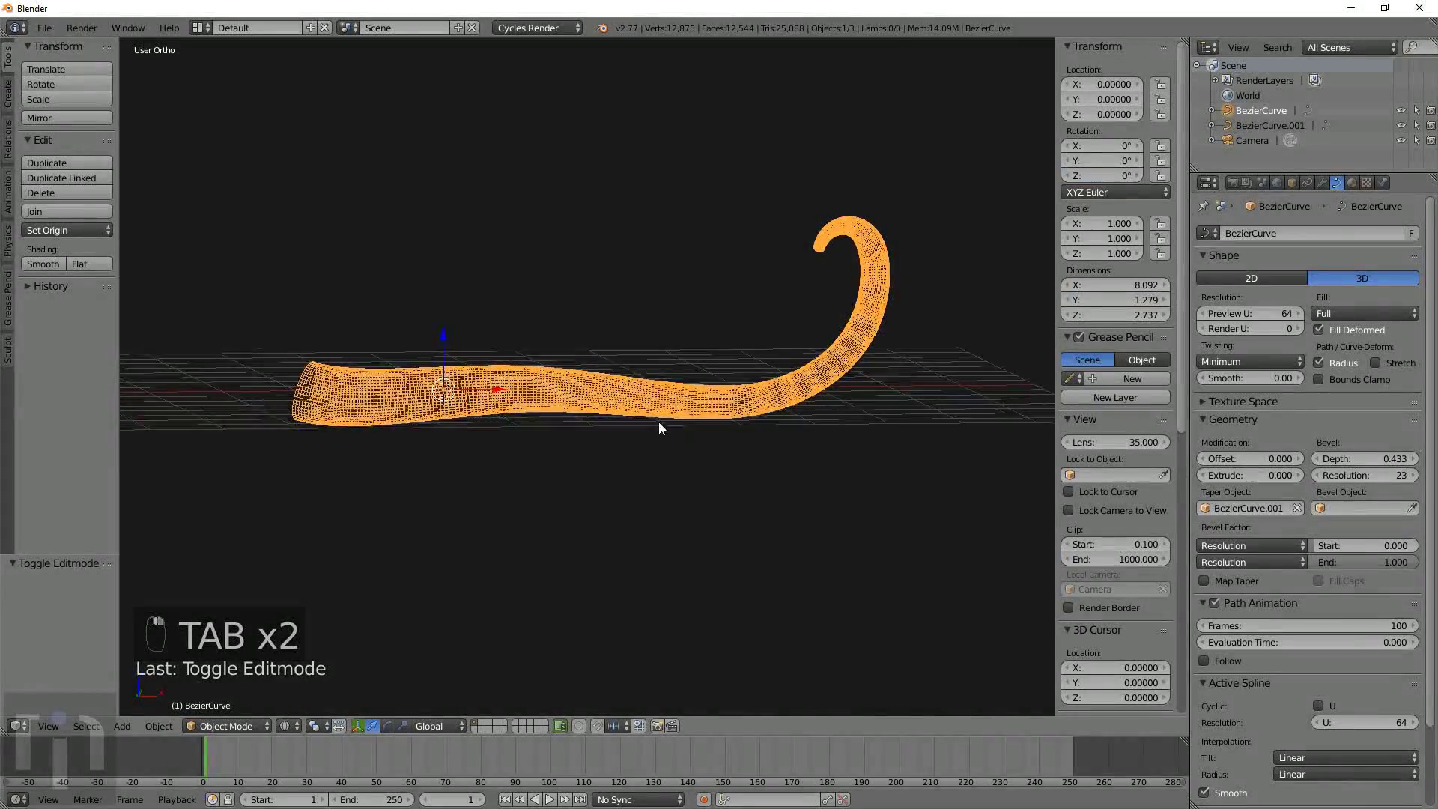
key("z")
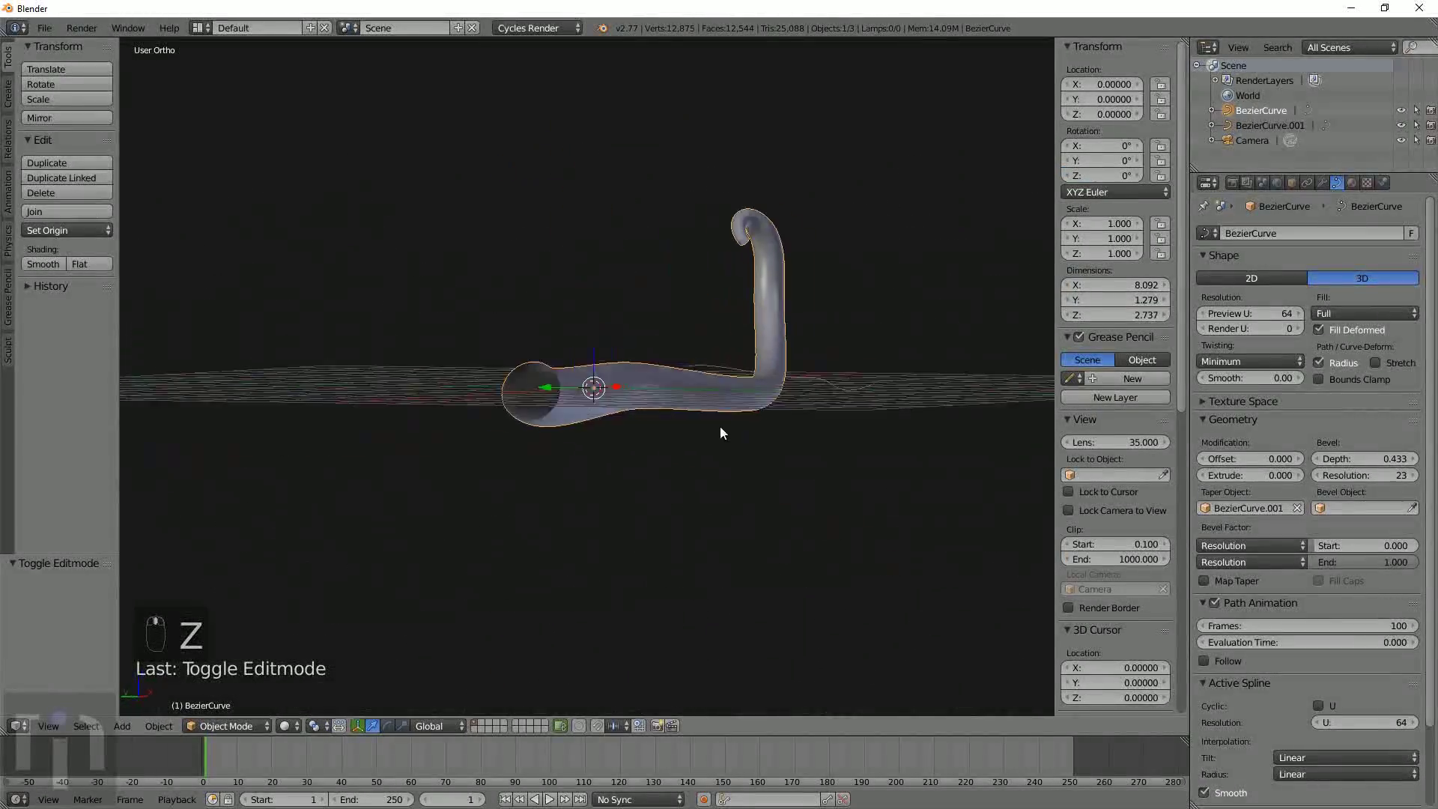
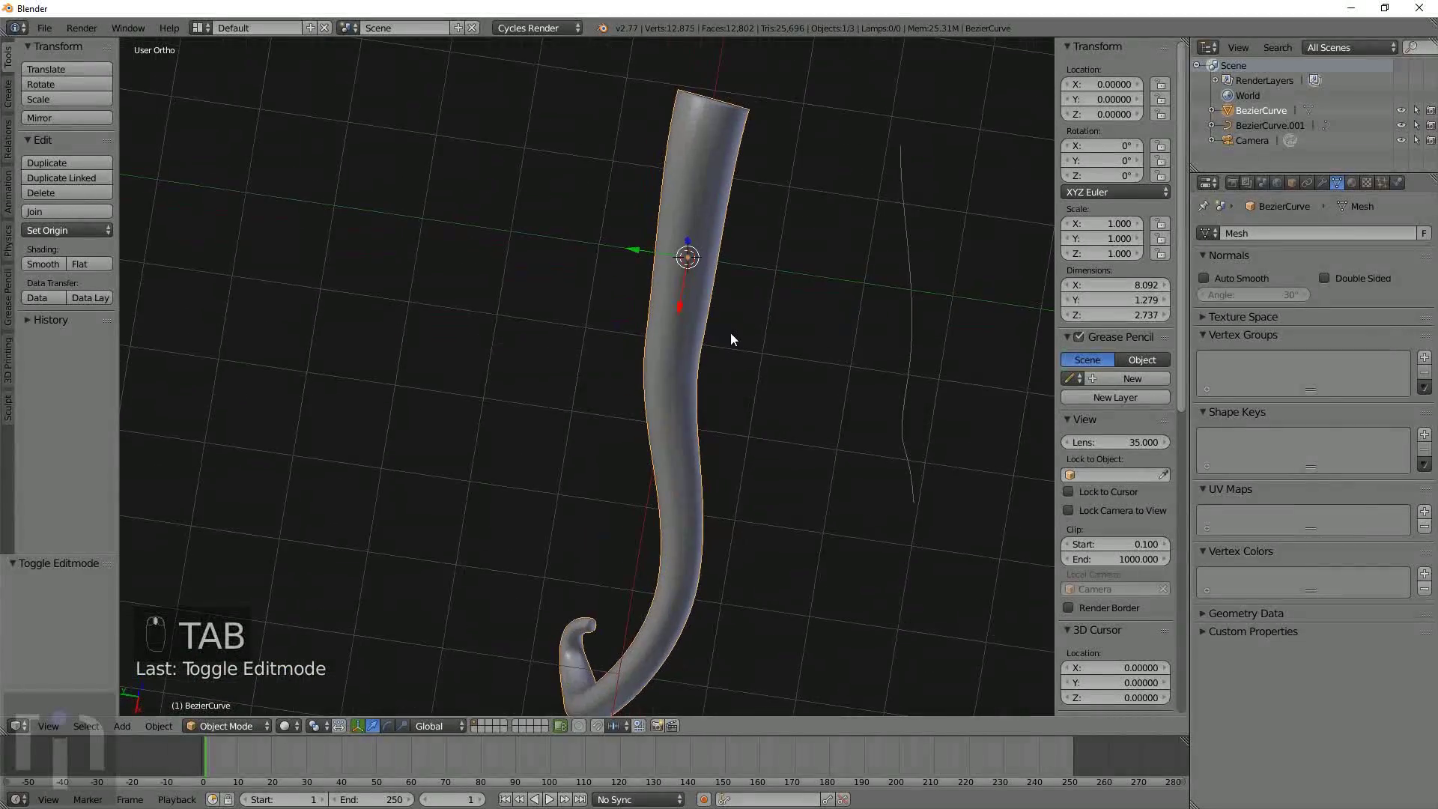
From the bottom view, circle-select rows of round face patches along the tentacle's underside.
key("ctrl+KP_7")
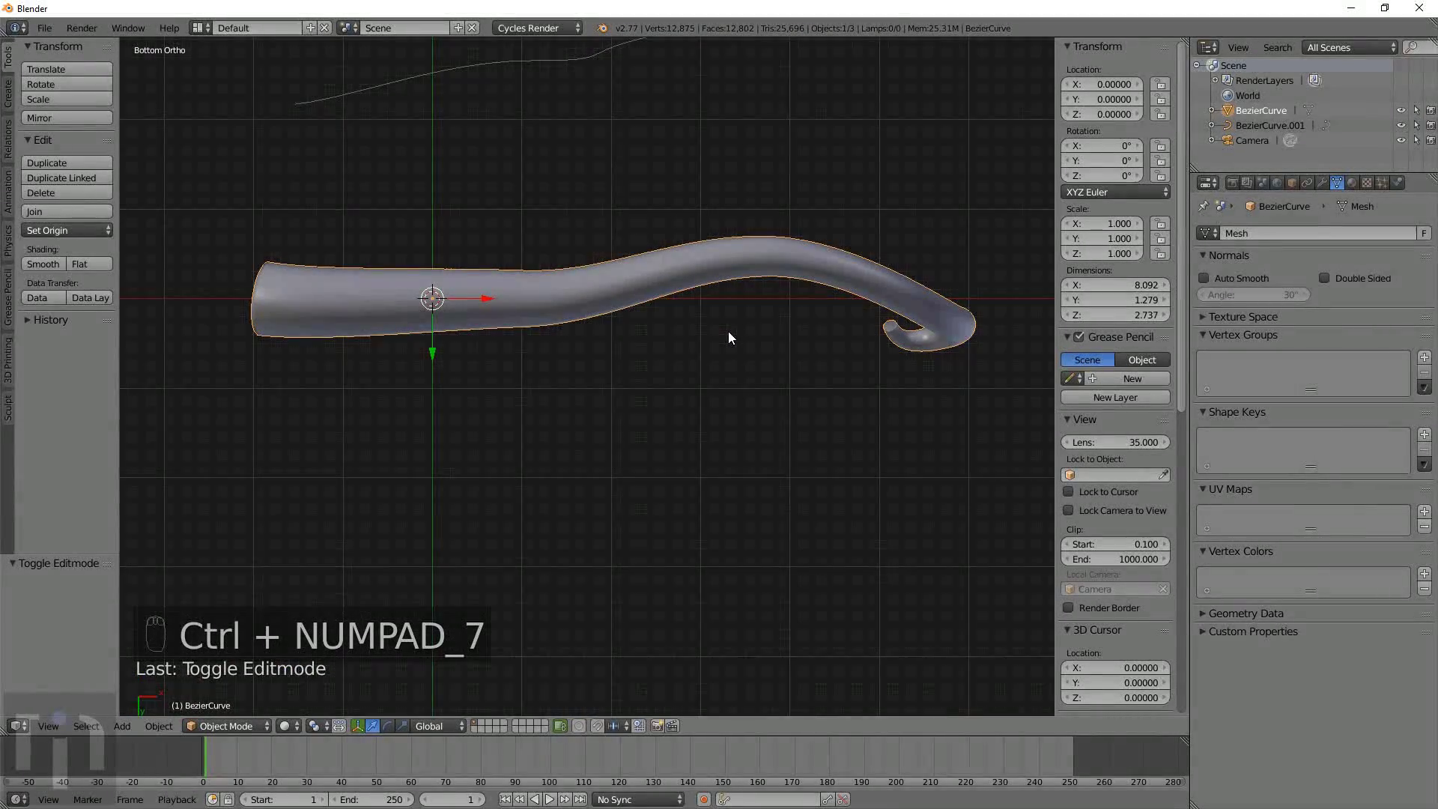
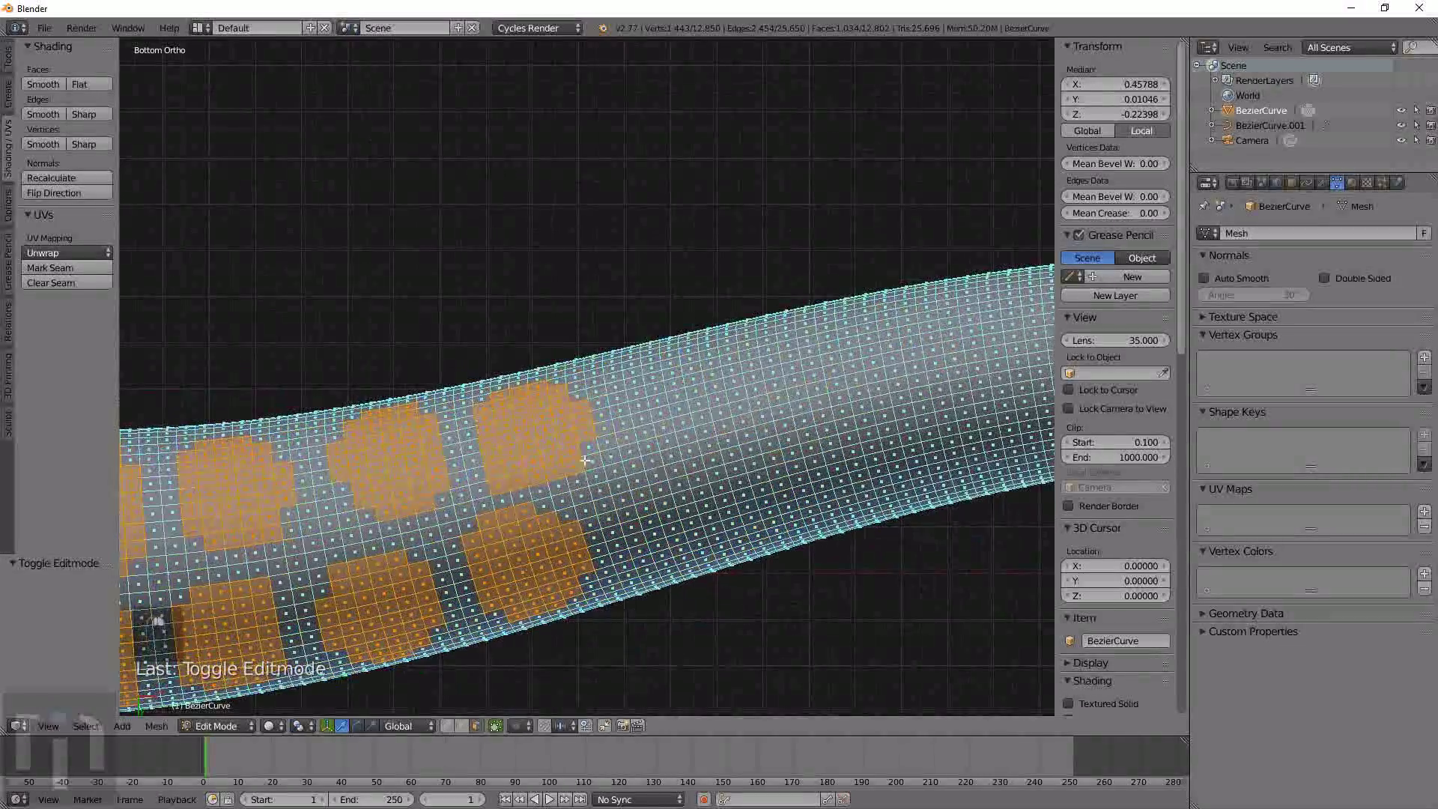
key("c")
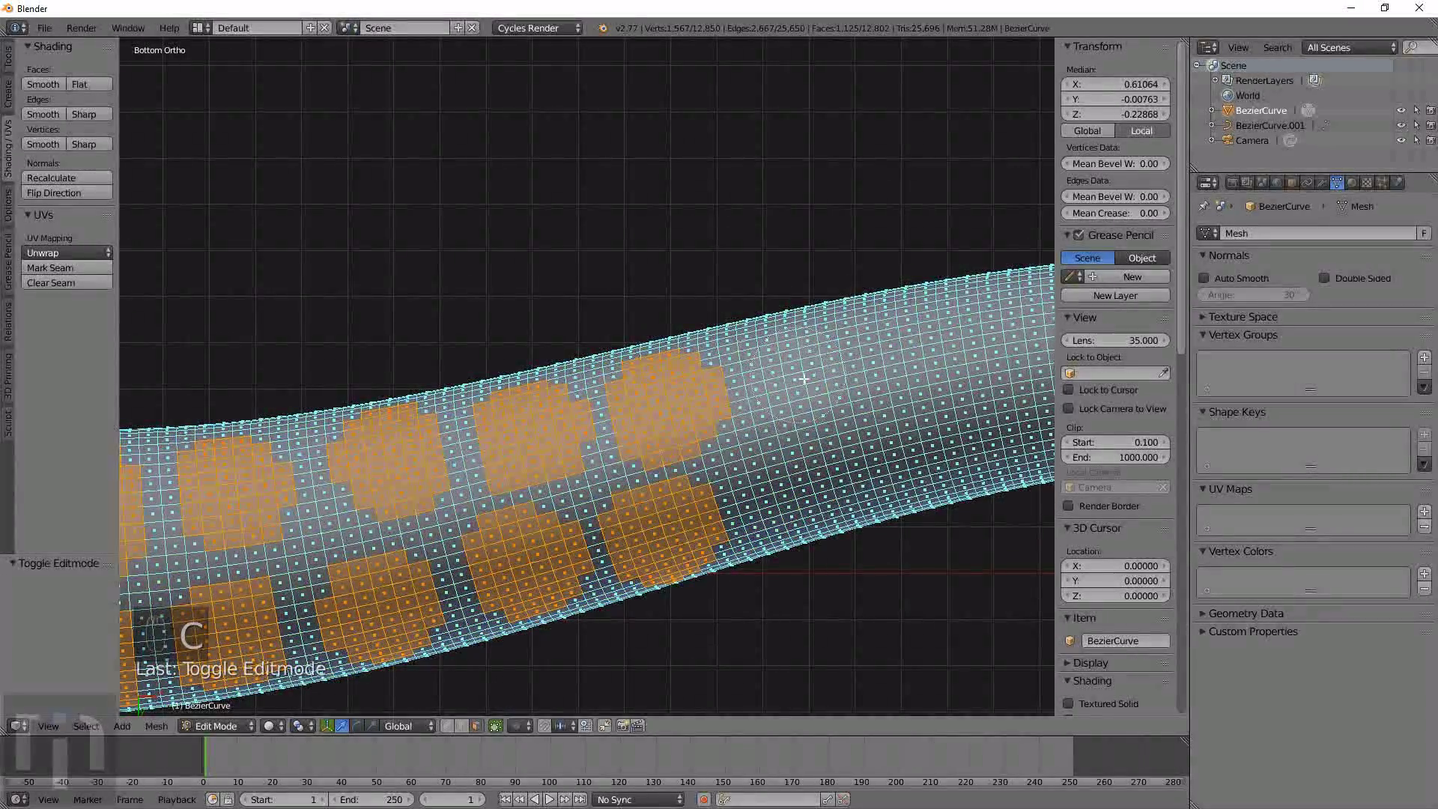
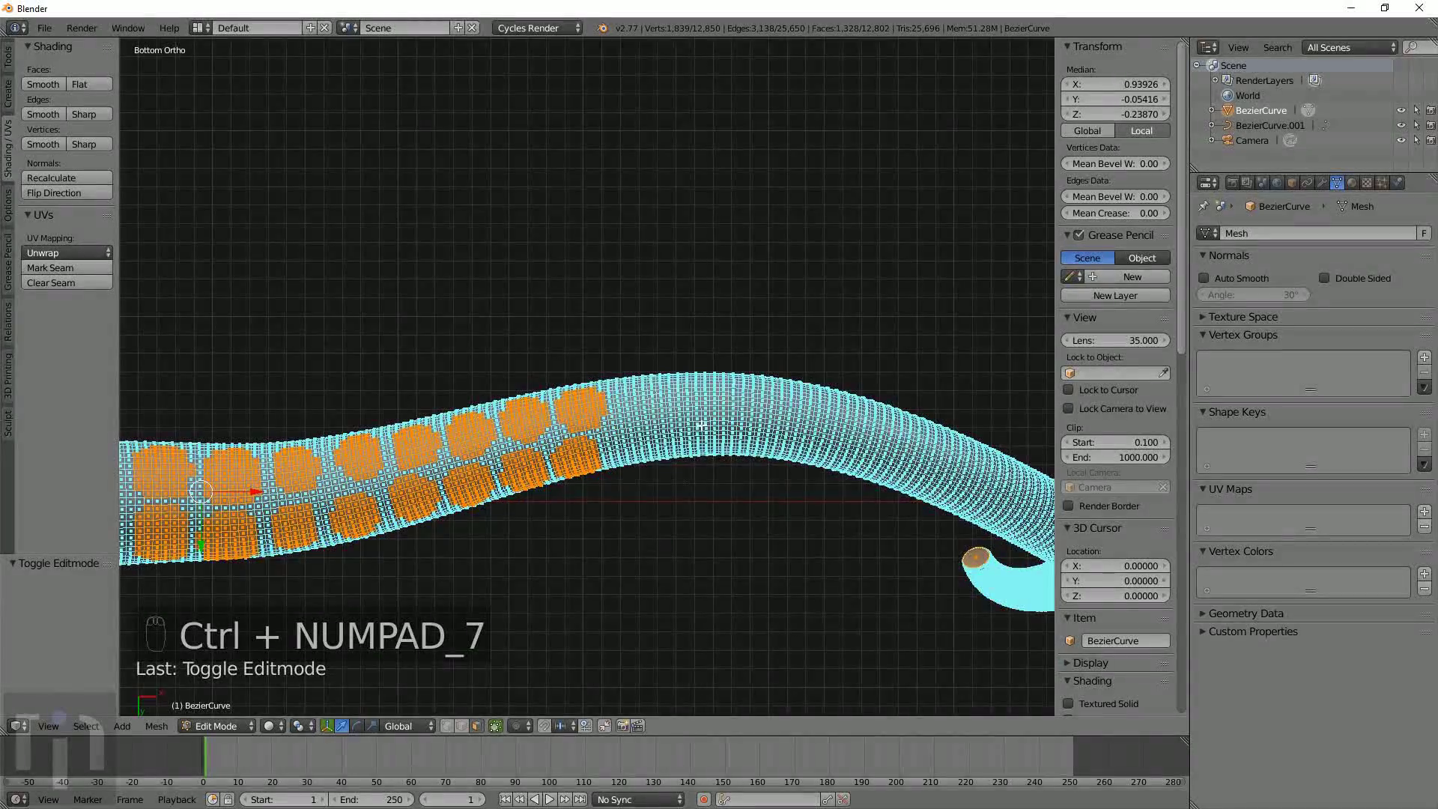
key("c")
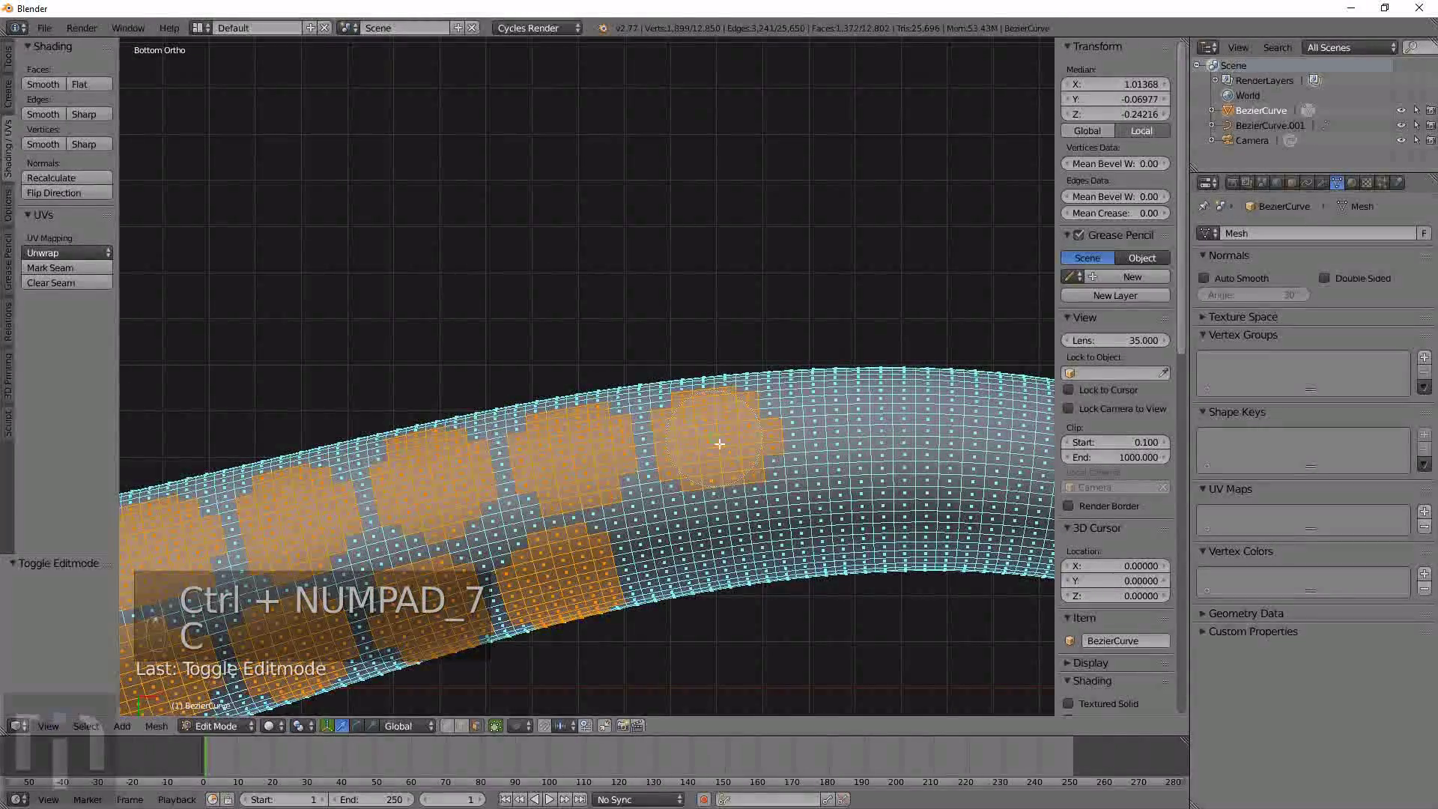
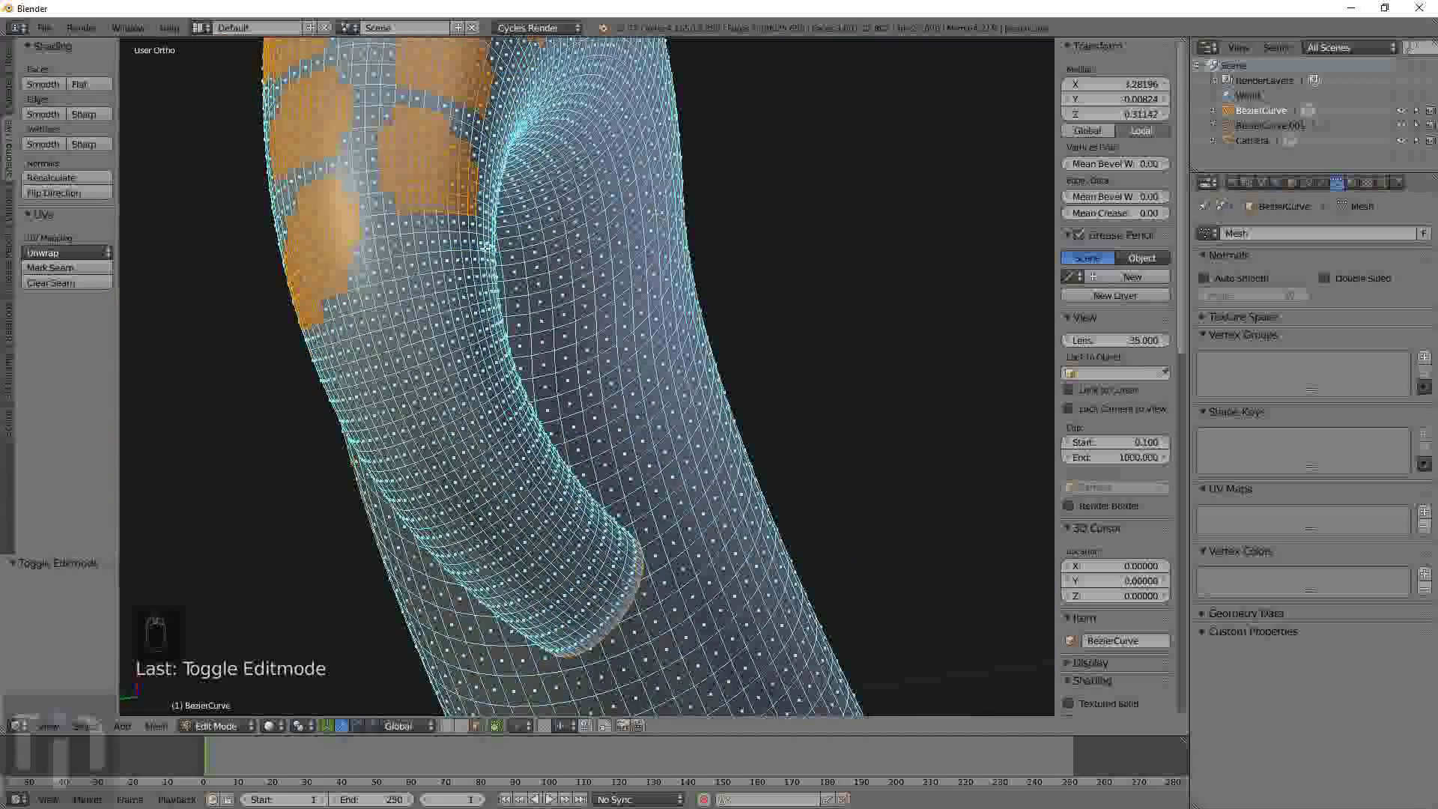
key("c")
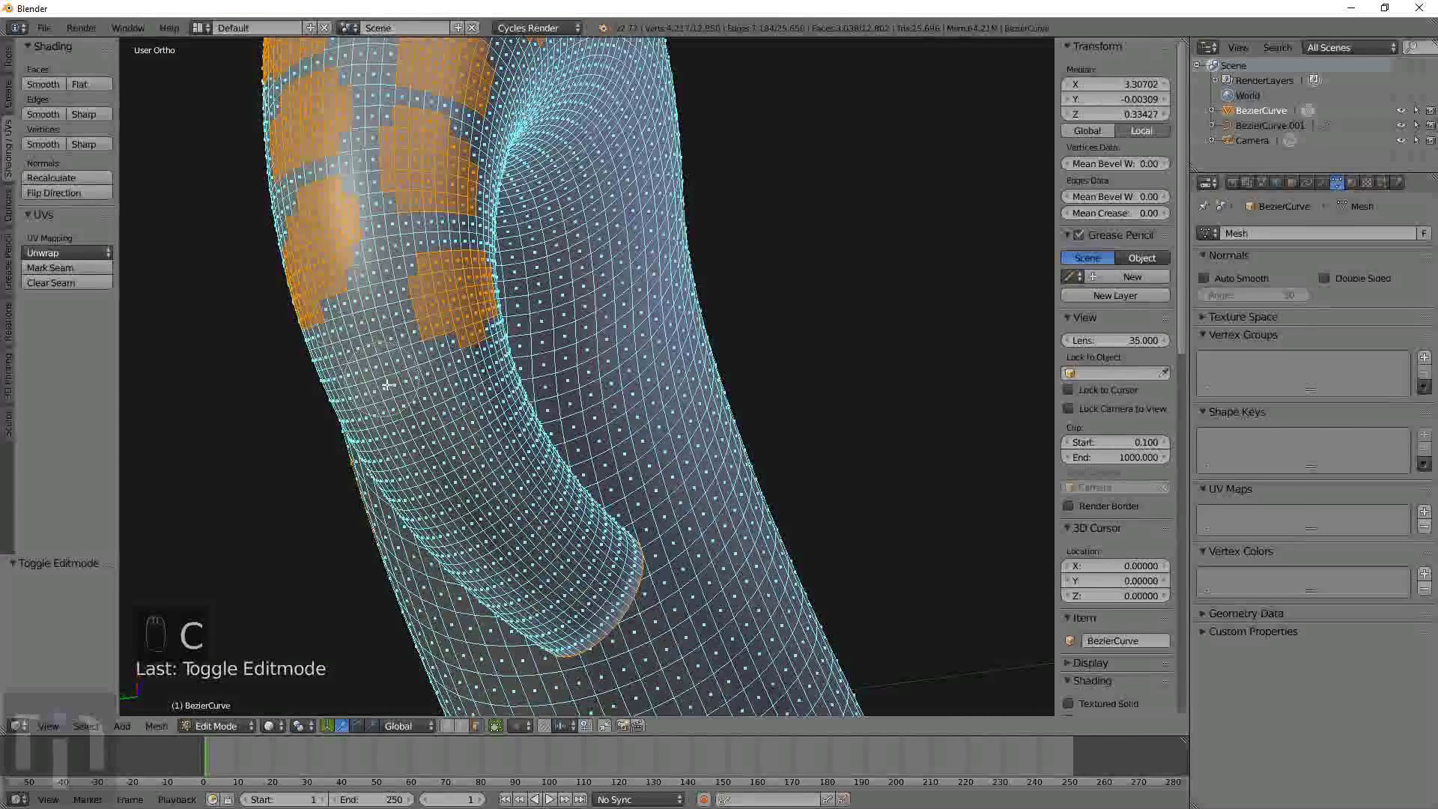
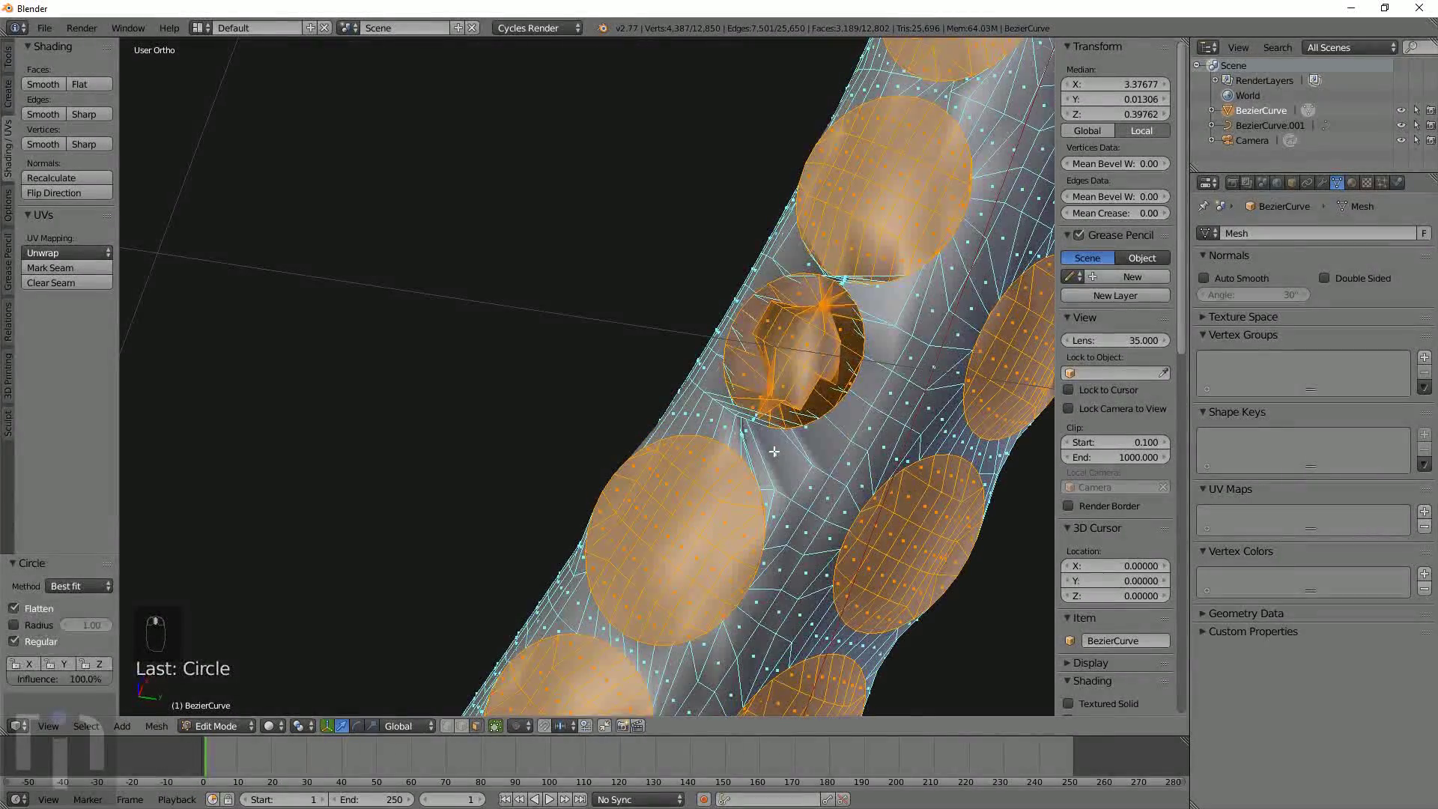
Adjust the selection after the LoopTools Circle rounding of the sucker patches.
key("c")
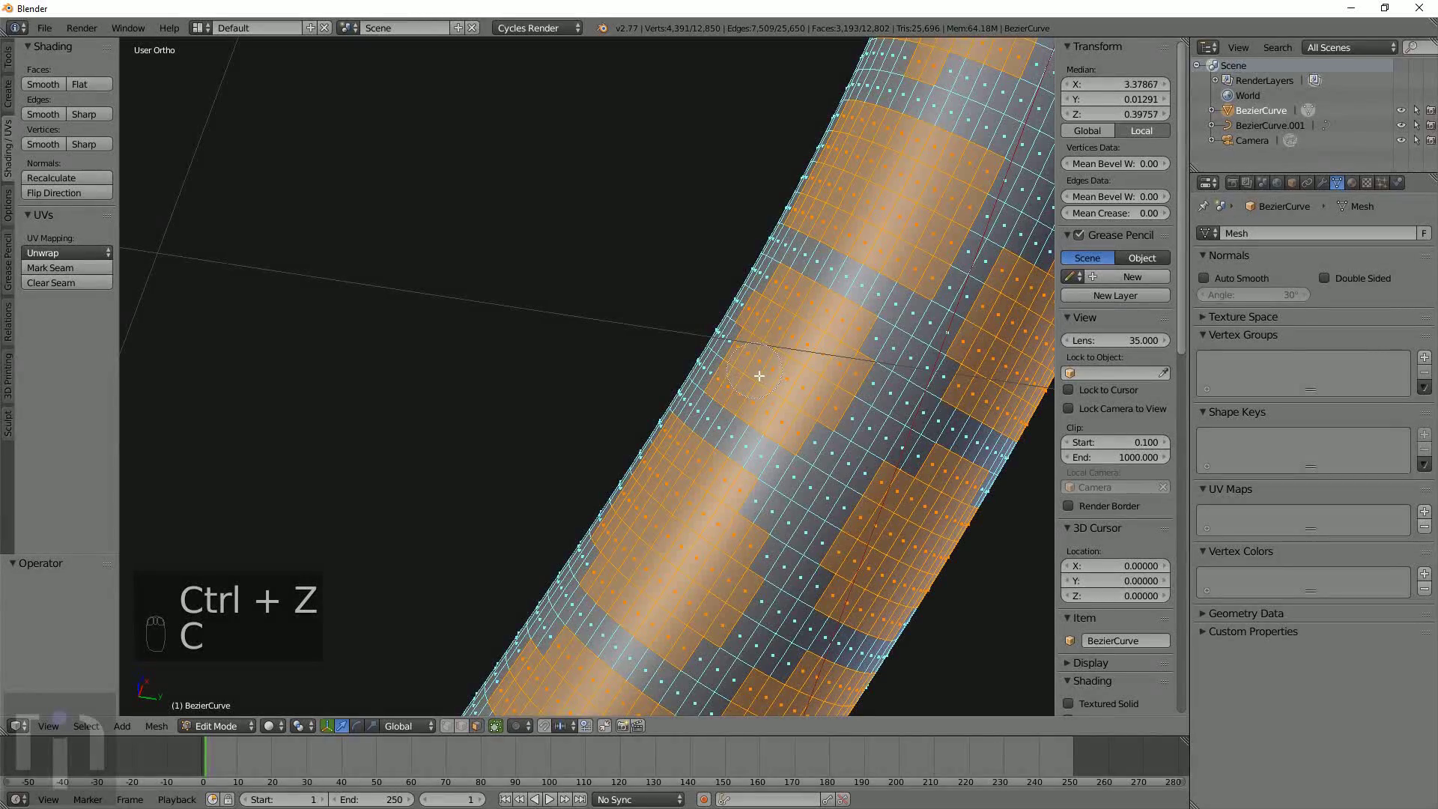
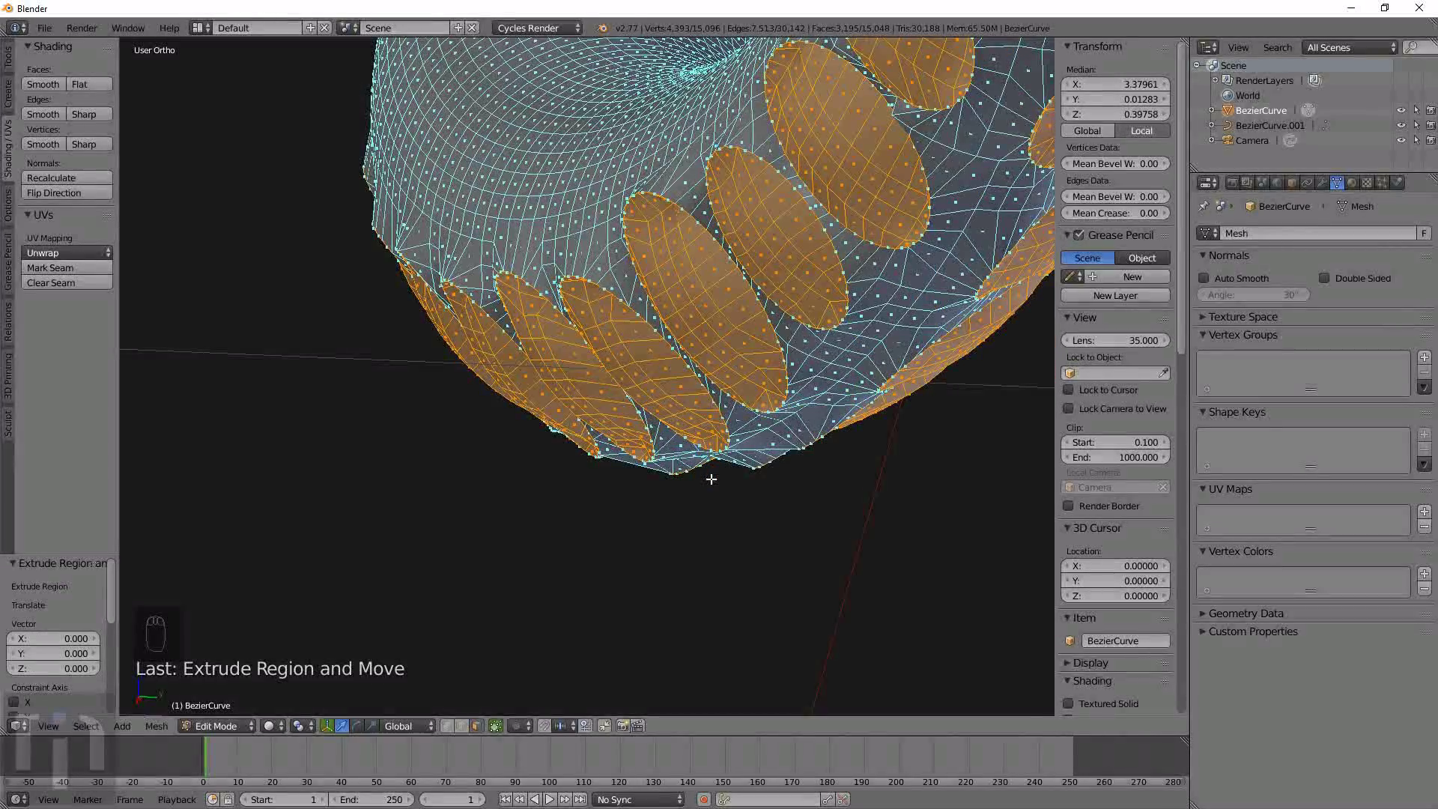
Extrude and scale the circular patches outward into raised sucker rims.
key("ctrl+z")
left_click_drag(653, 492, 216, 697)
left_click_drag(311, 733, 363, 663)
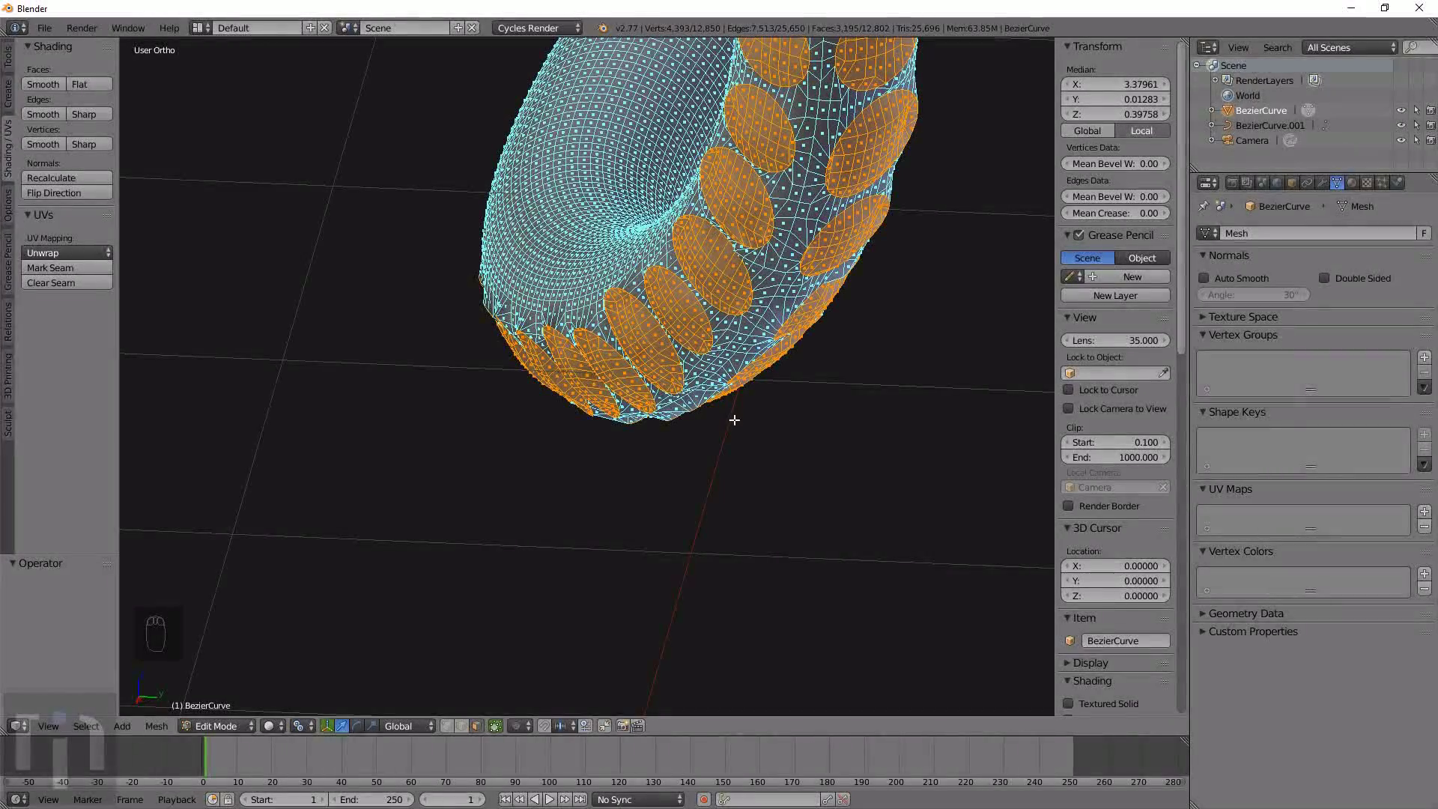
key("e")
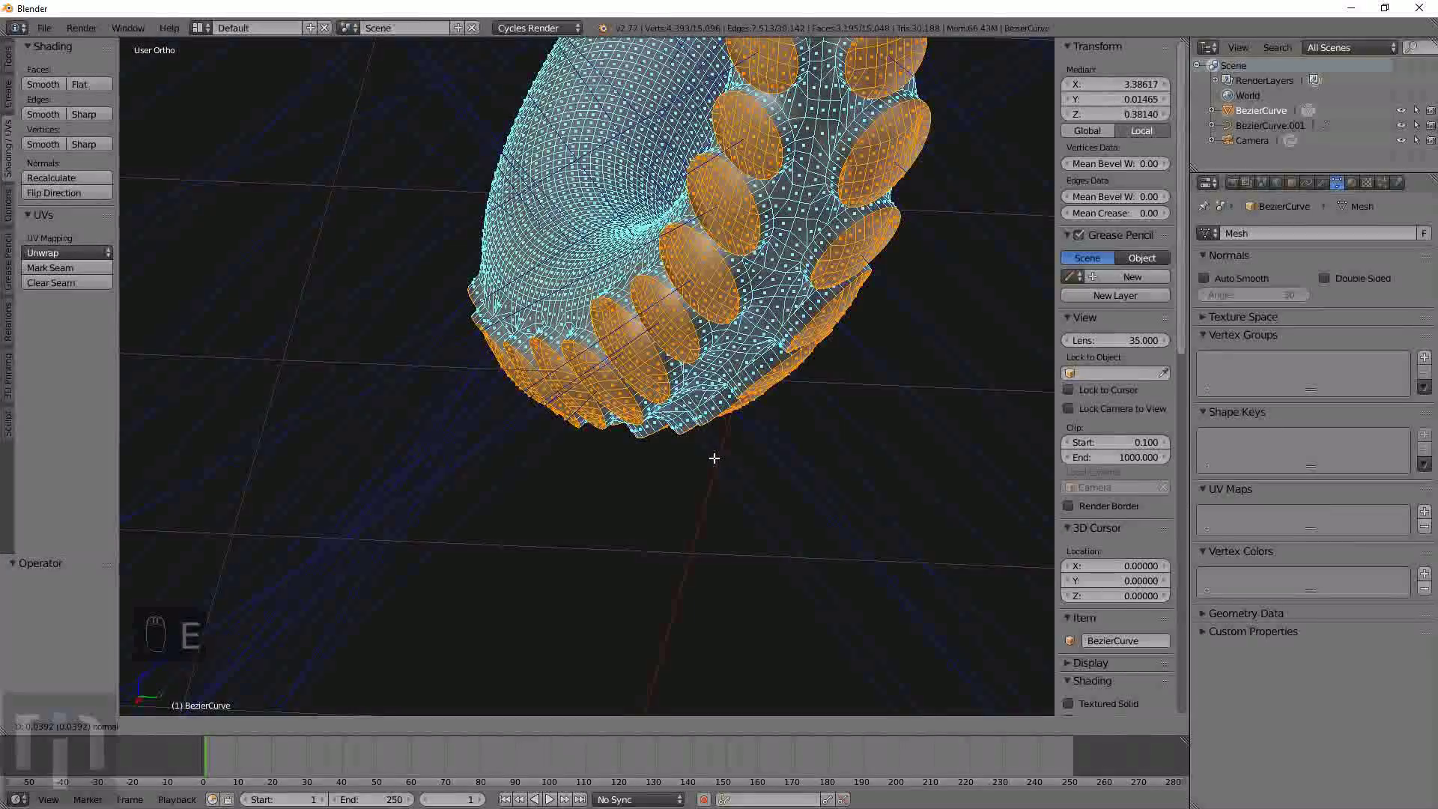
key("s")
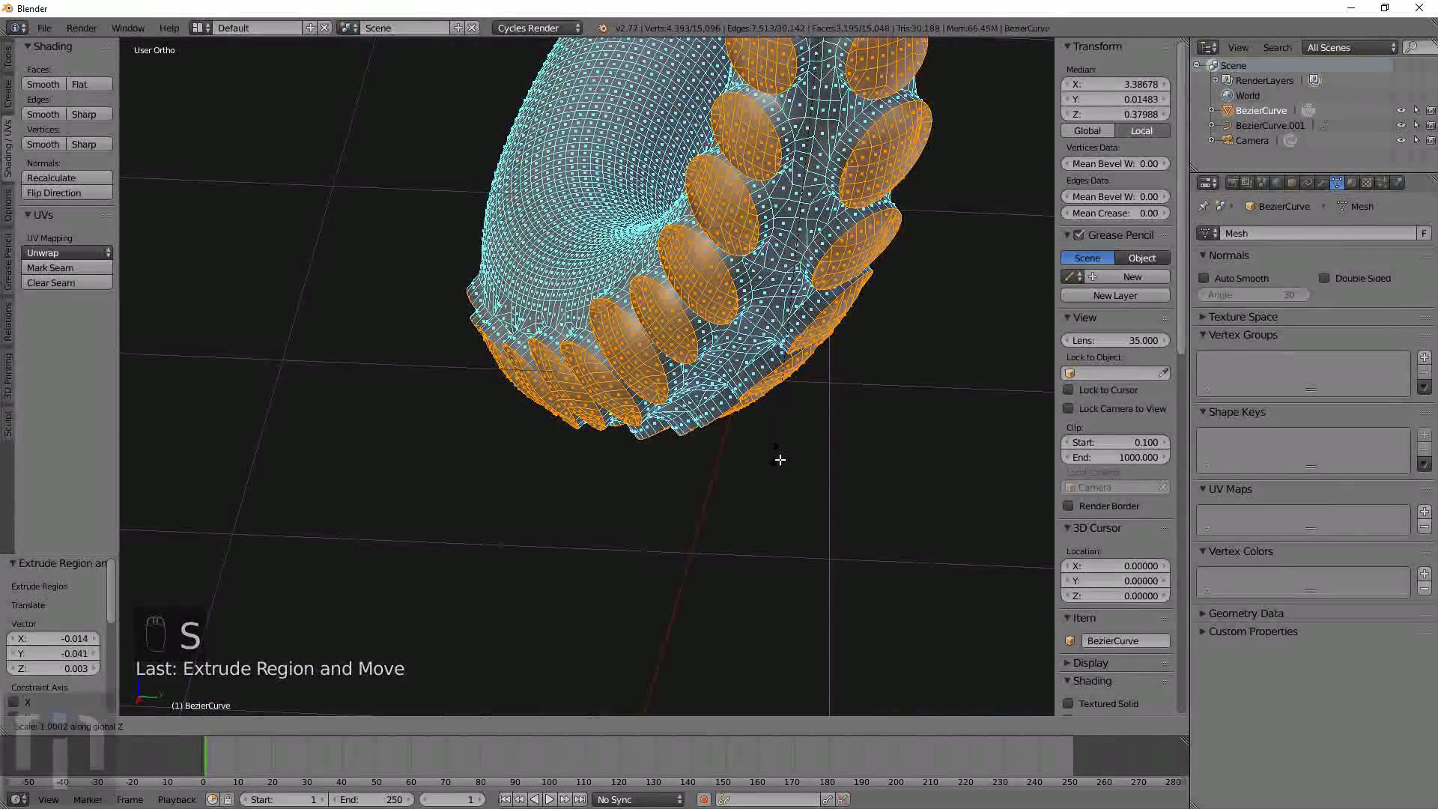
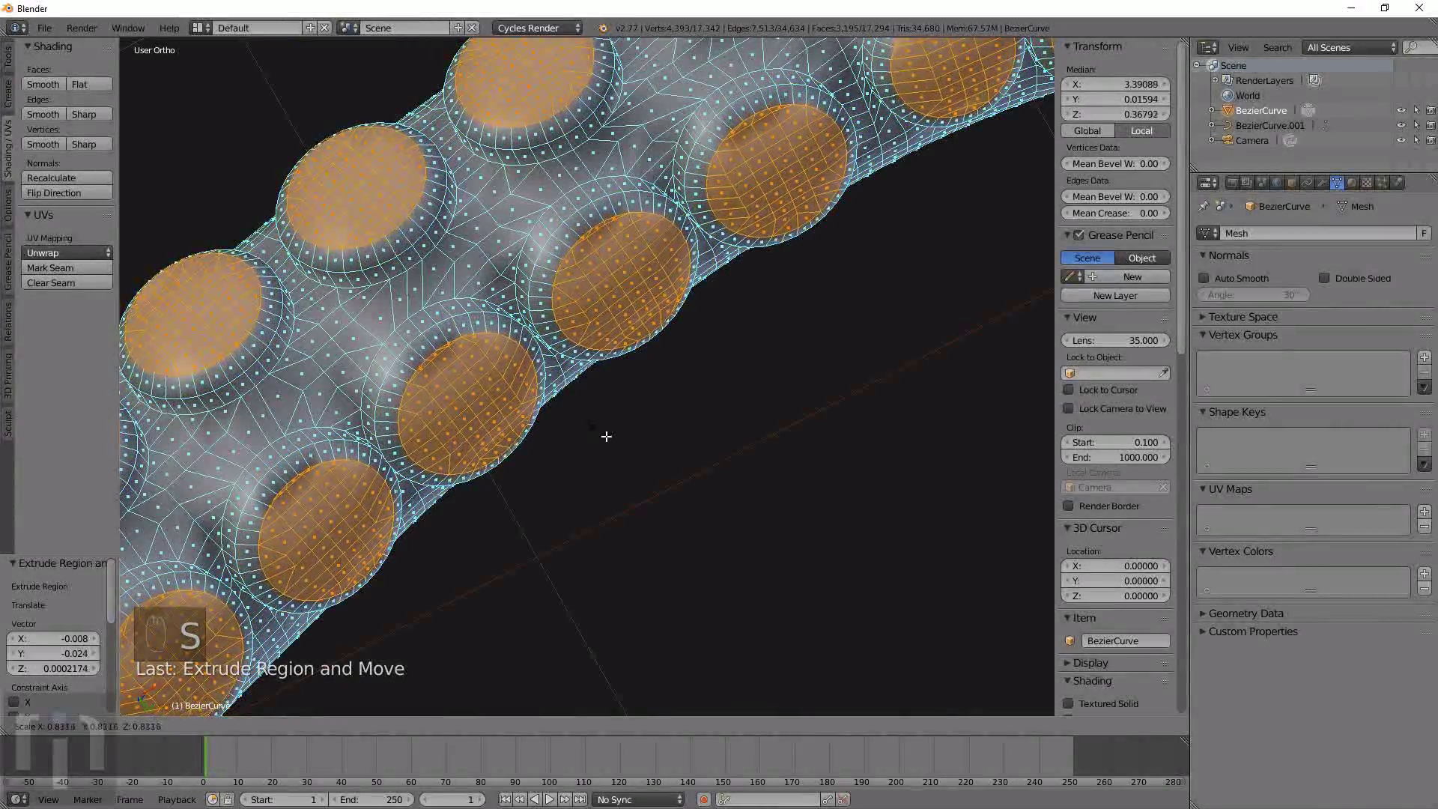
key("e")
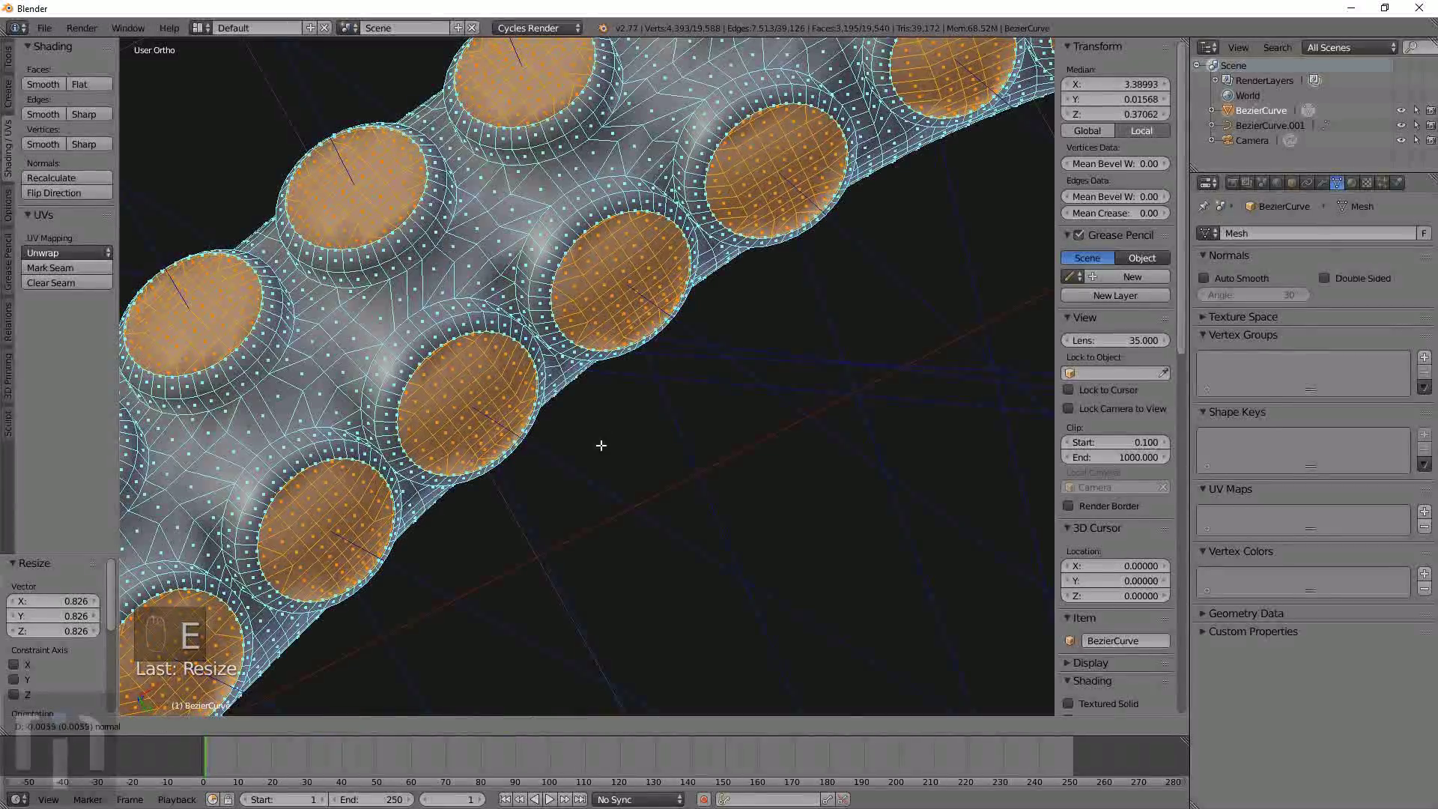
key("s")
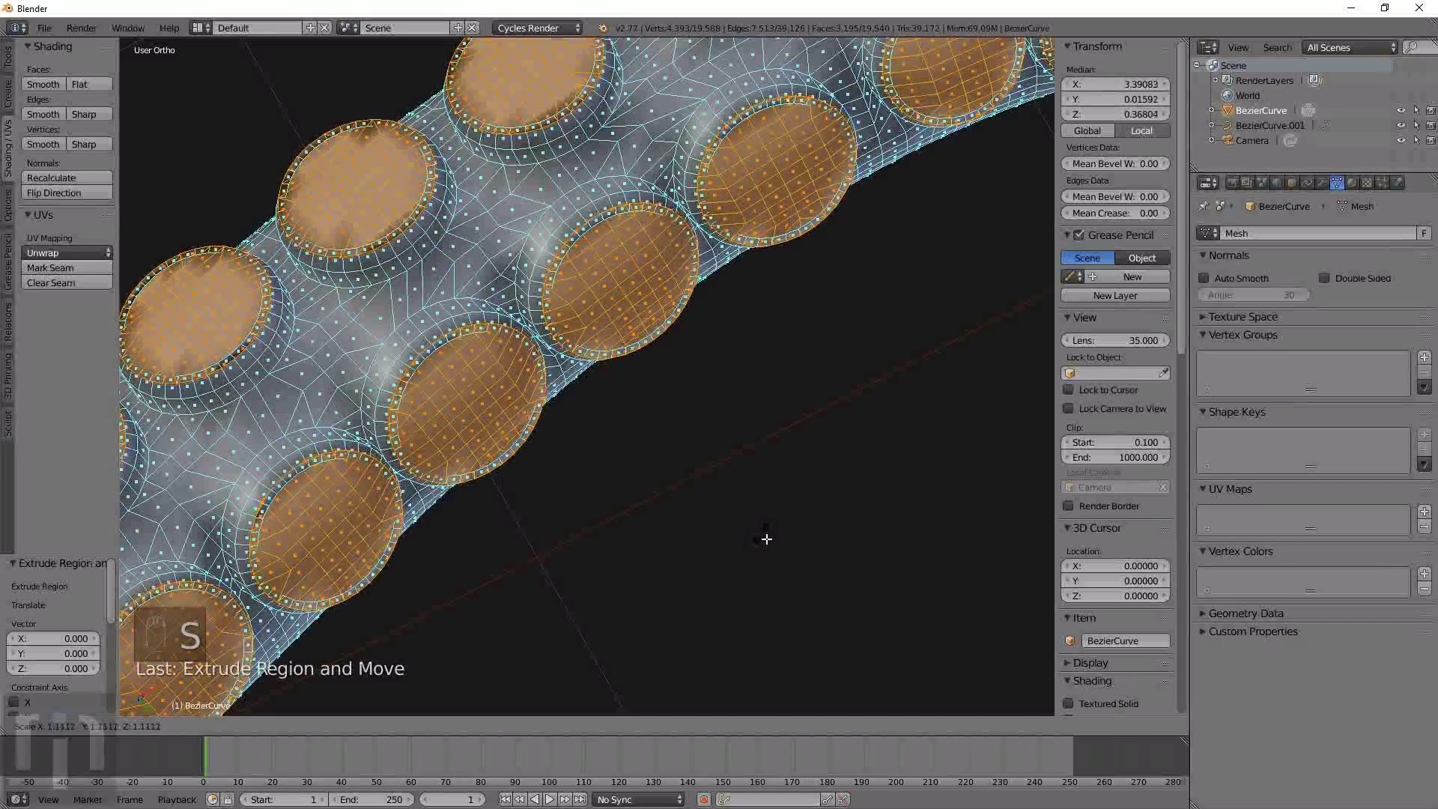
Shrink the inner sucker faces and extrude them into small recessed centres.
key("s")
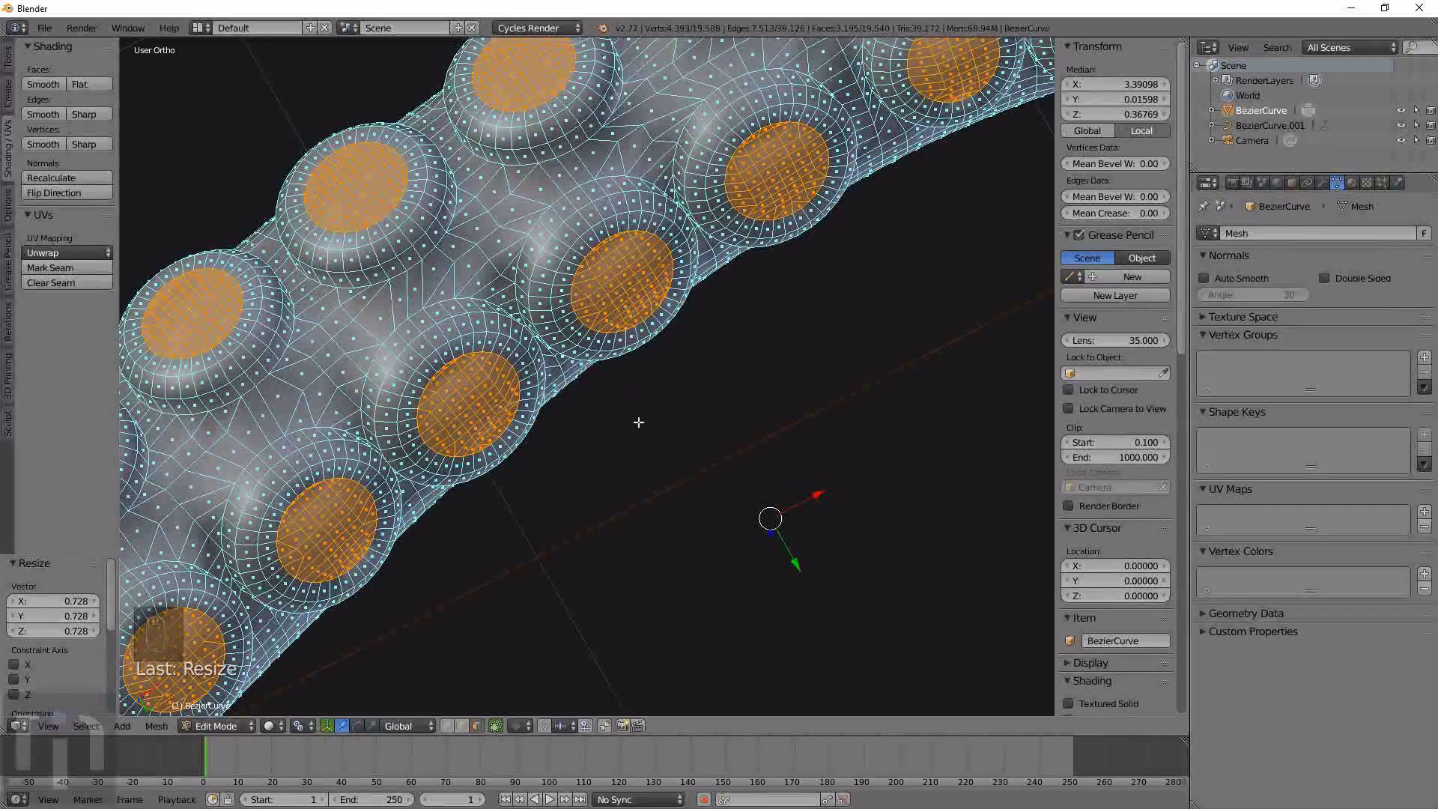
key("g")
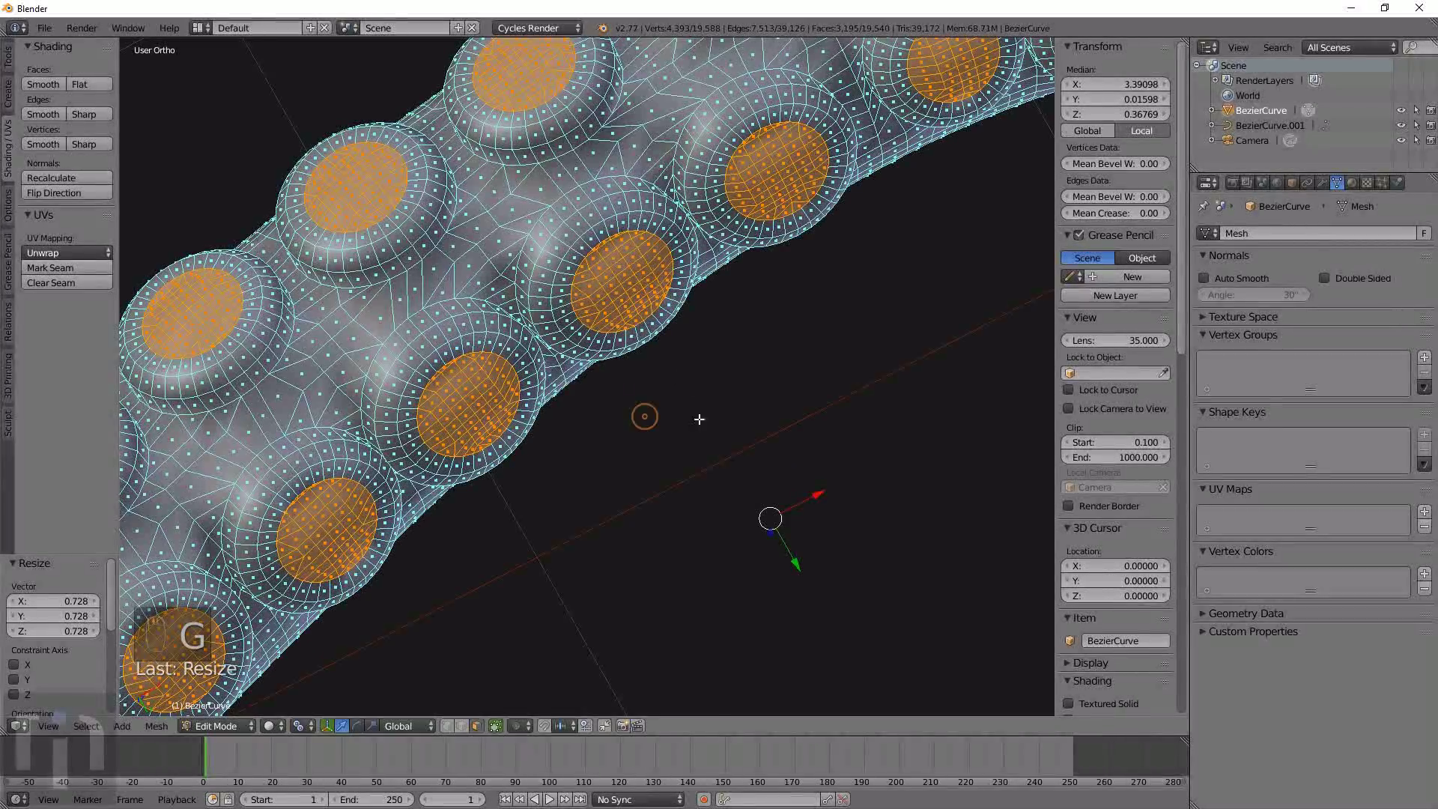
key("e")
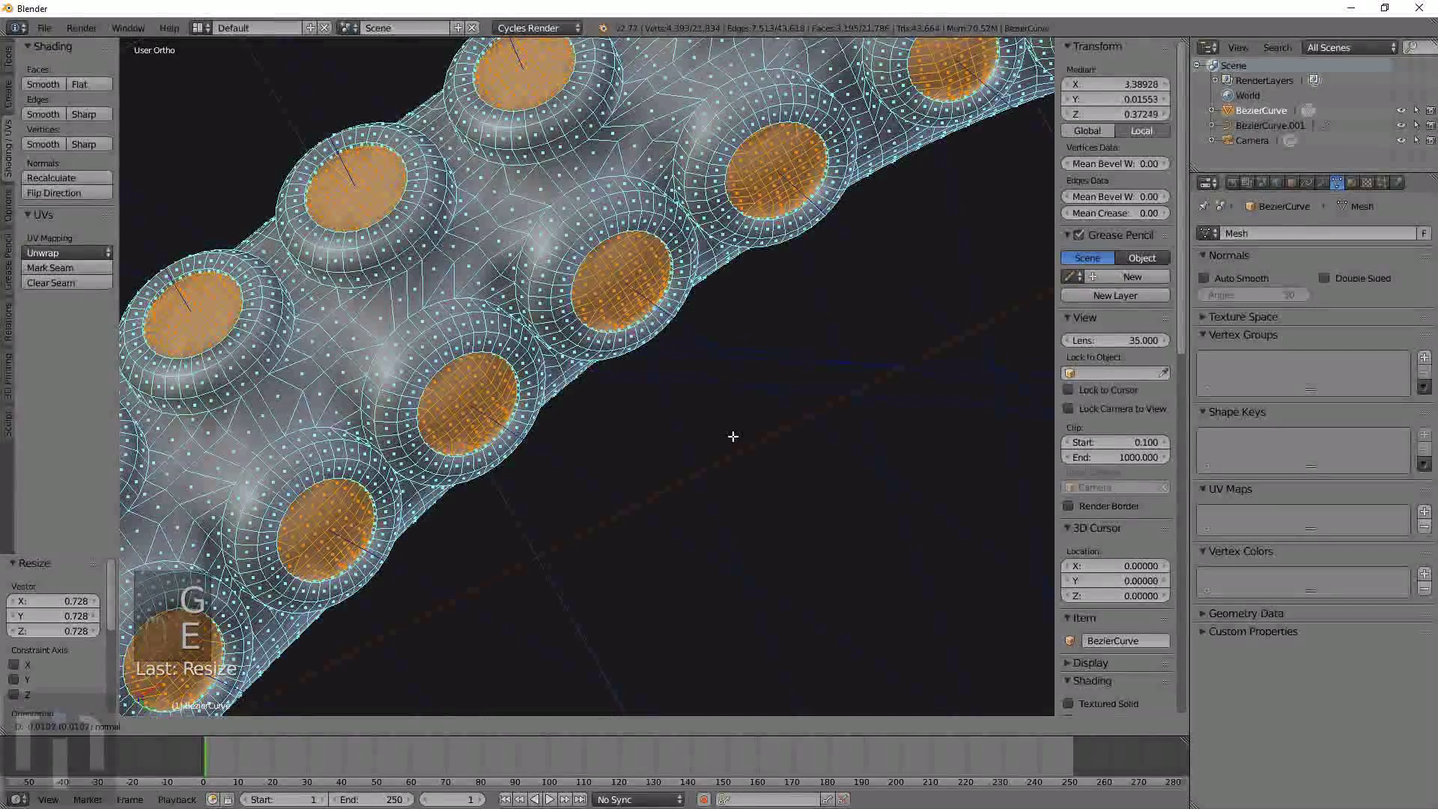
key("s")
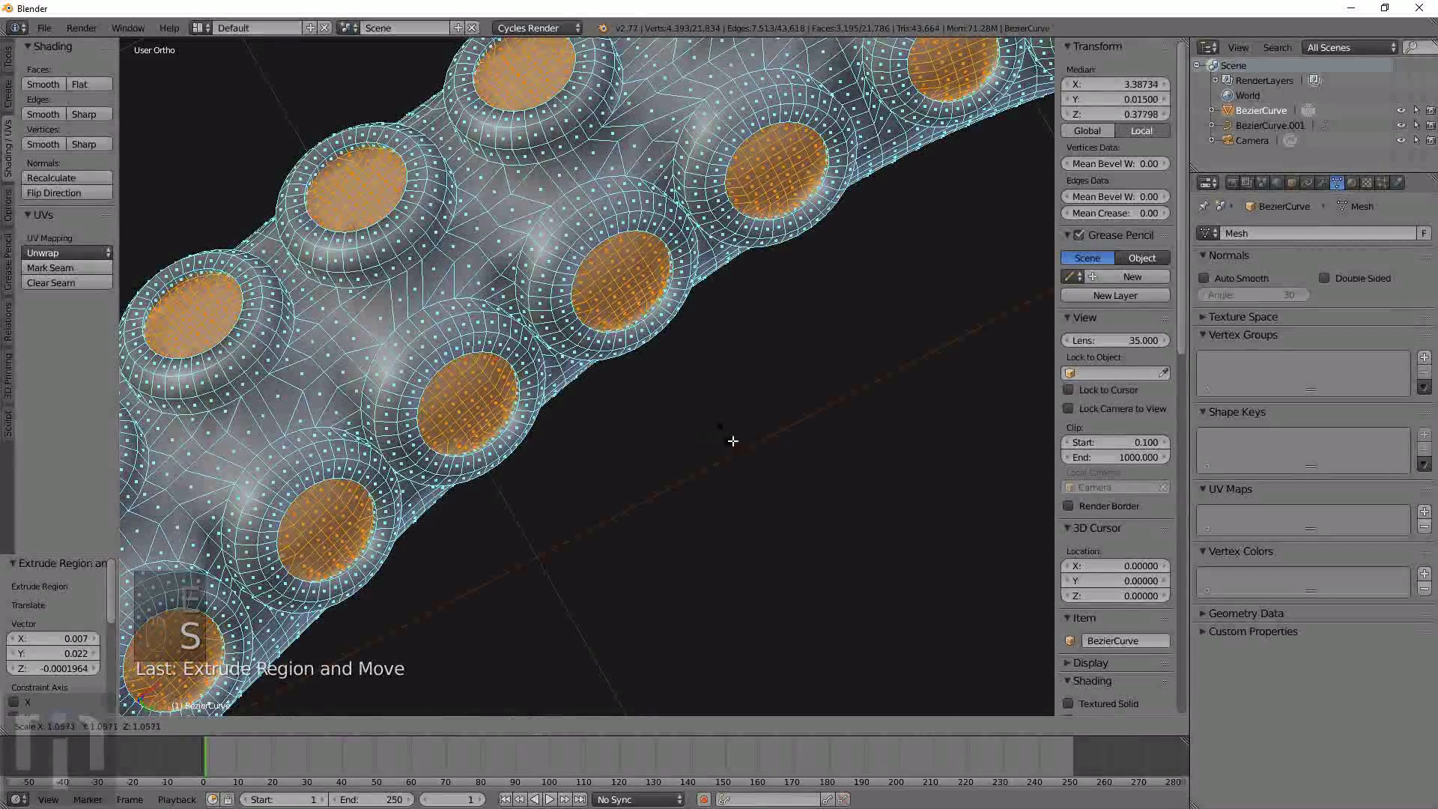
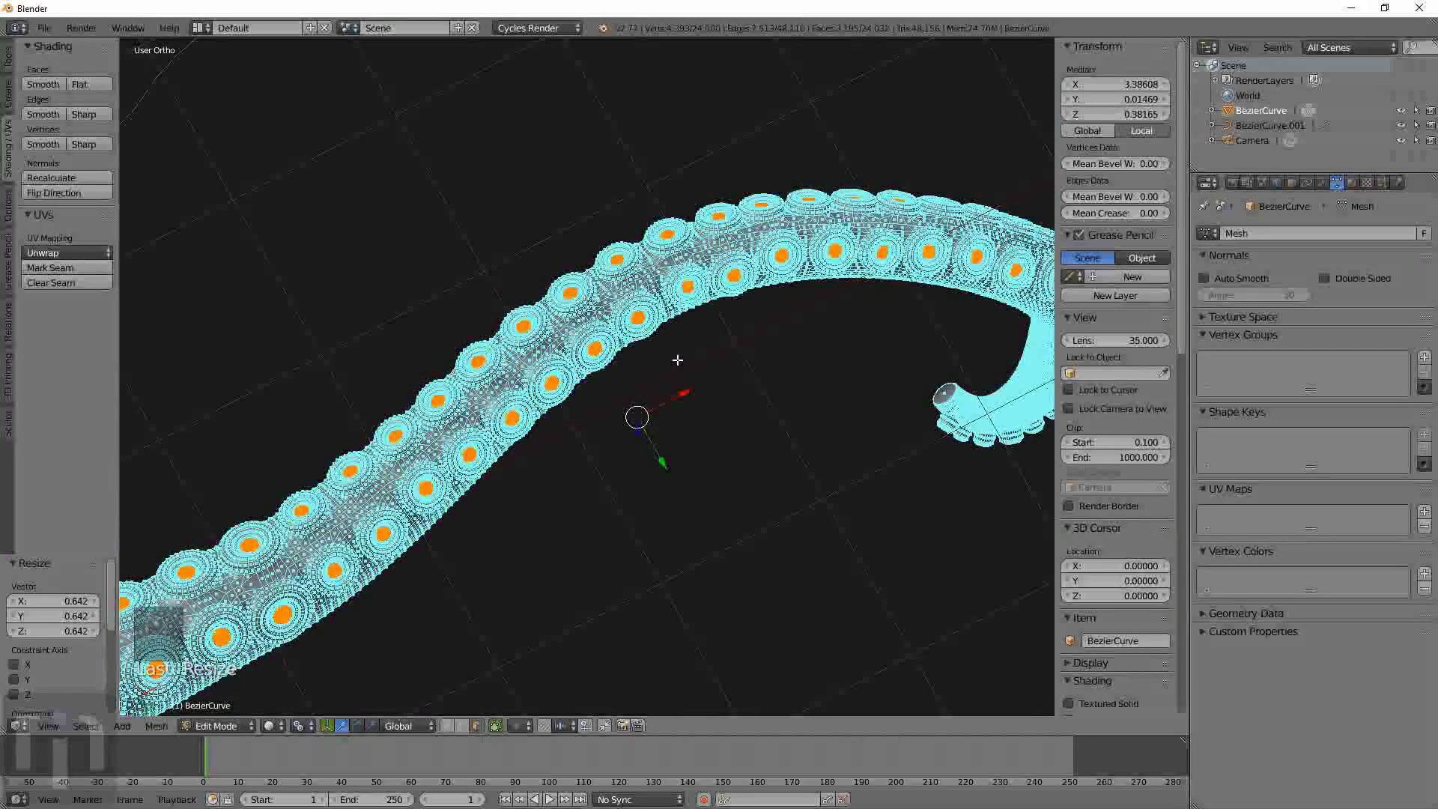
Return to Object Mode and orbit around the finished tentacle to inspect the sucker rows.
key("Tab")
left_click_drag(680, 398, 428, 504)
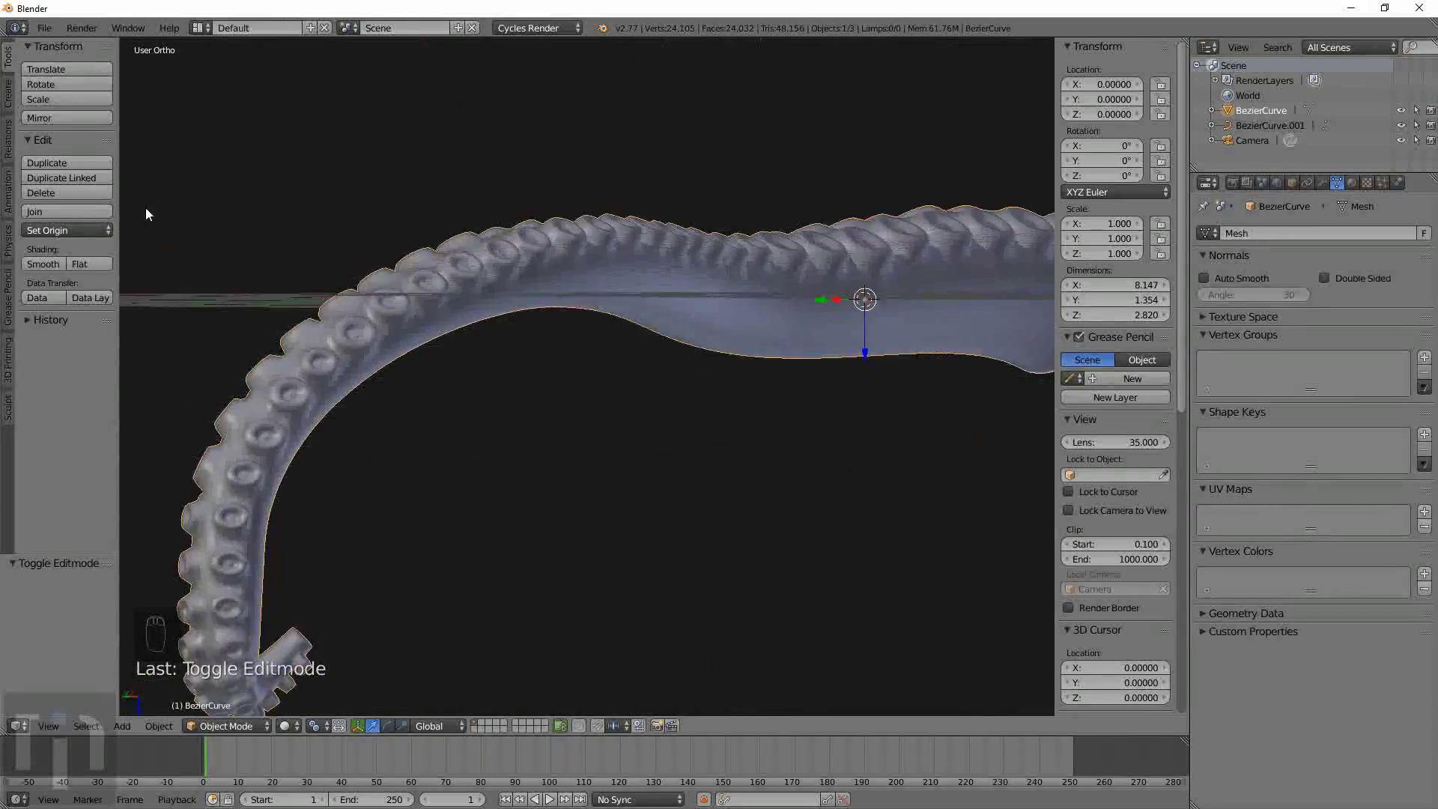
left_click_drag(797, 372, 724, 85)
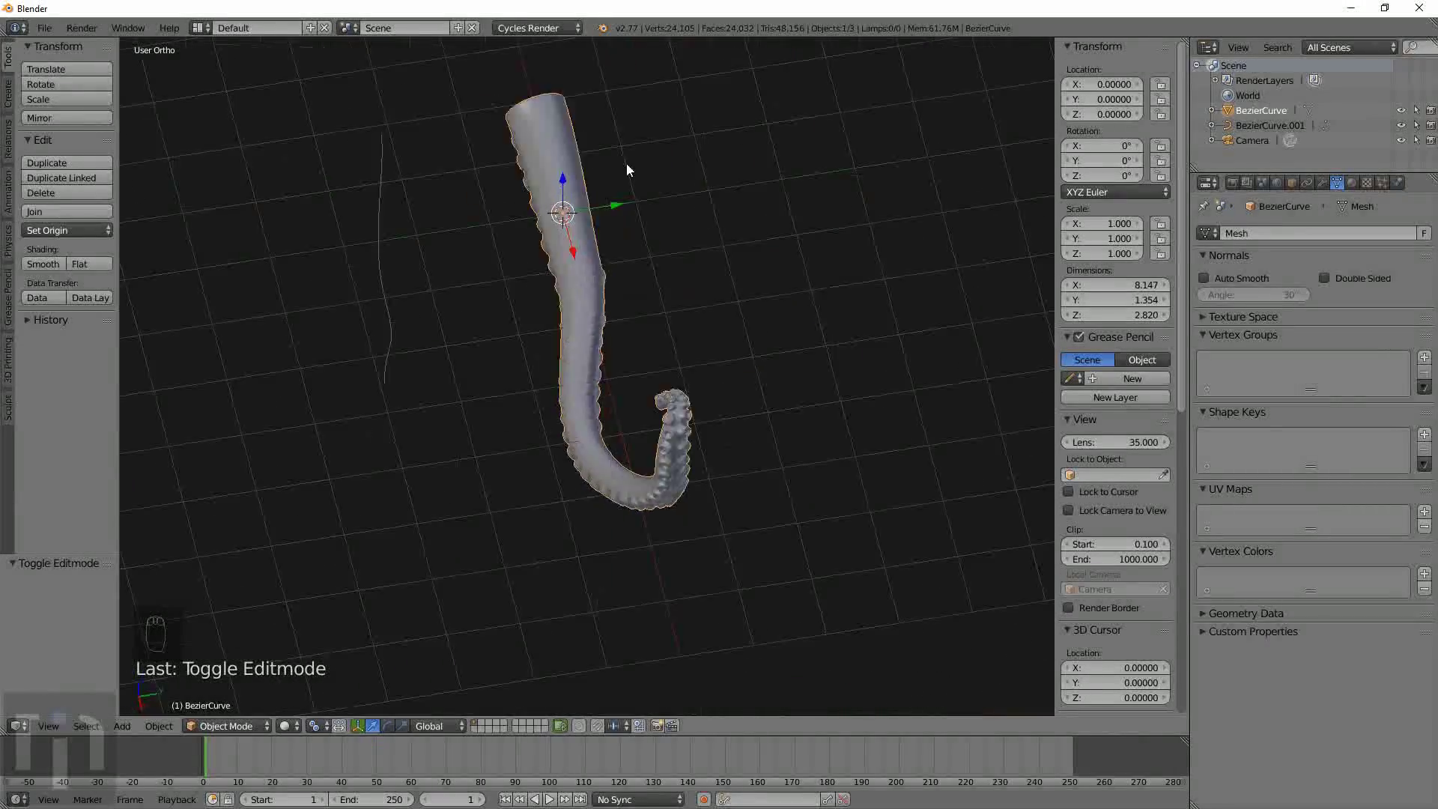
left_click_drag(519, 225, 747, 244)
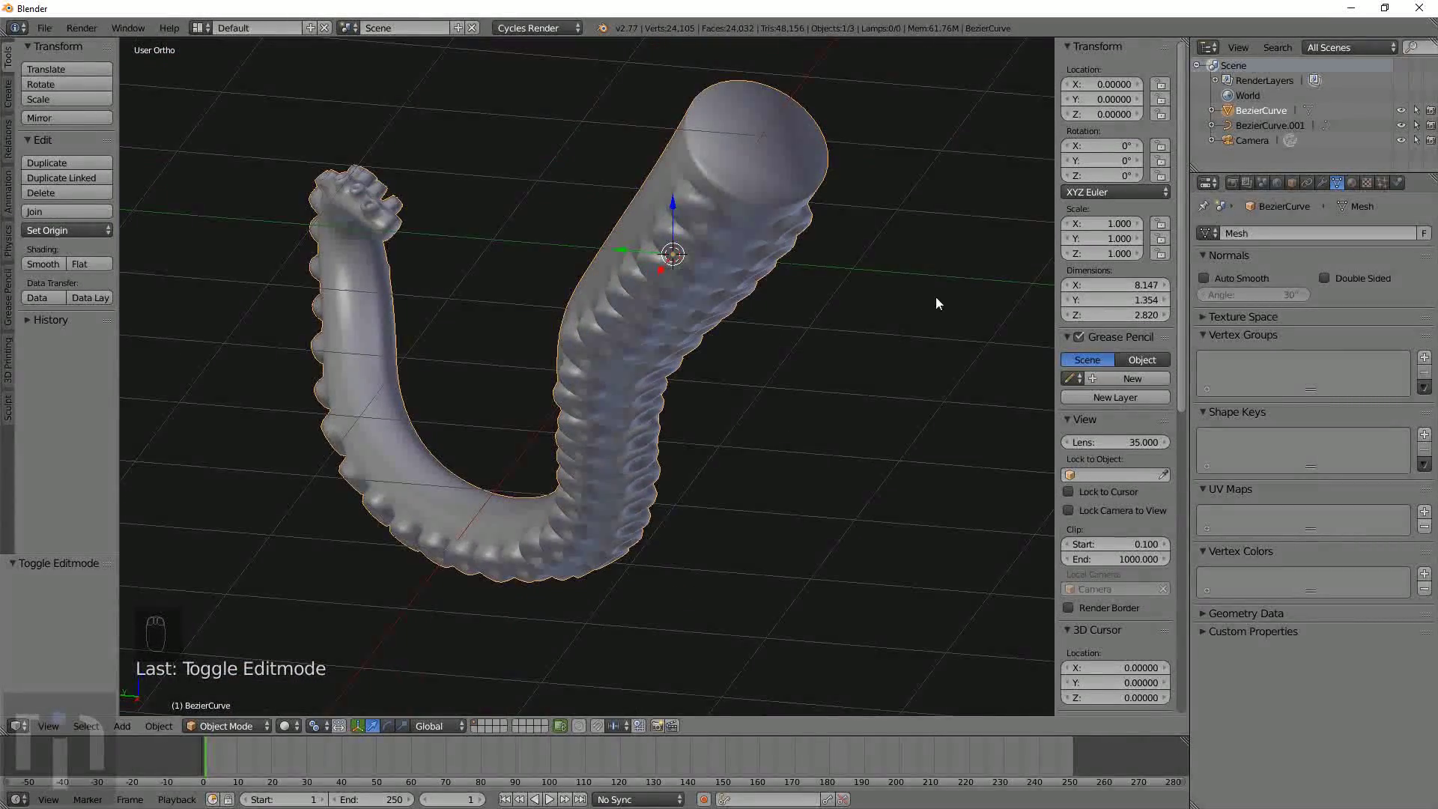
middle_click(910, 299)
left_click_drag(698, 325, 806, 498)
left_click_drag(782, 544, 955, 458)
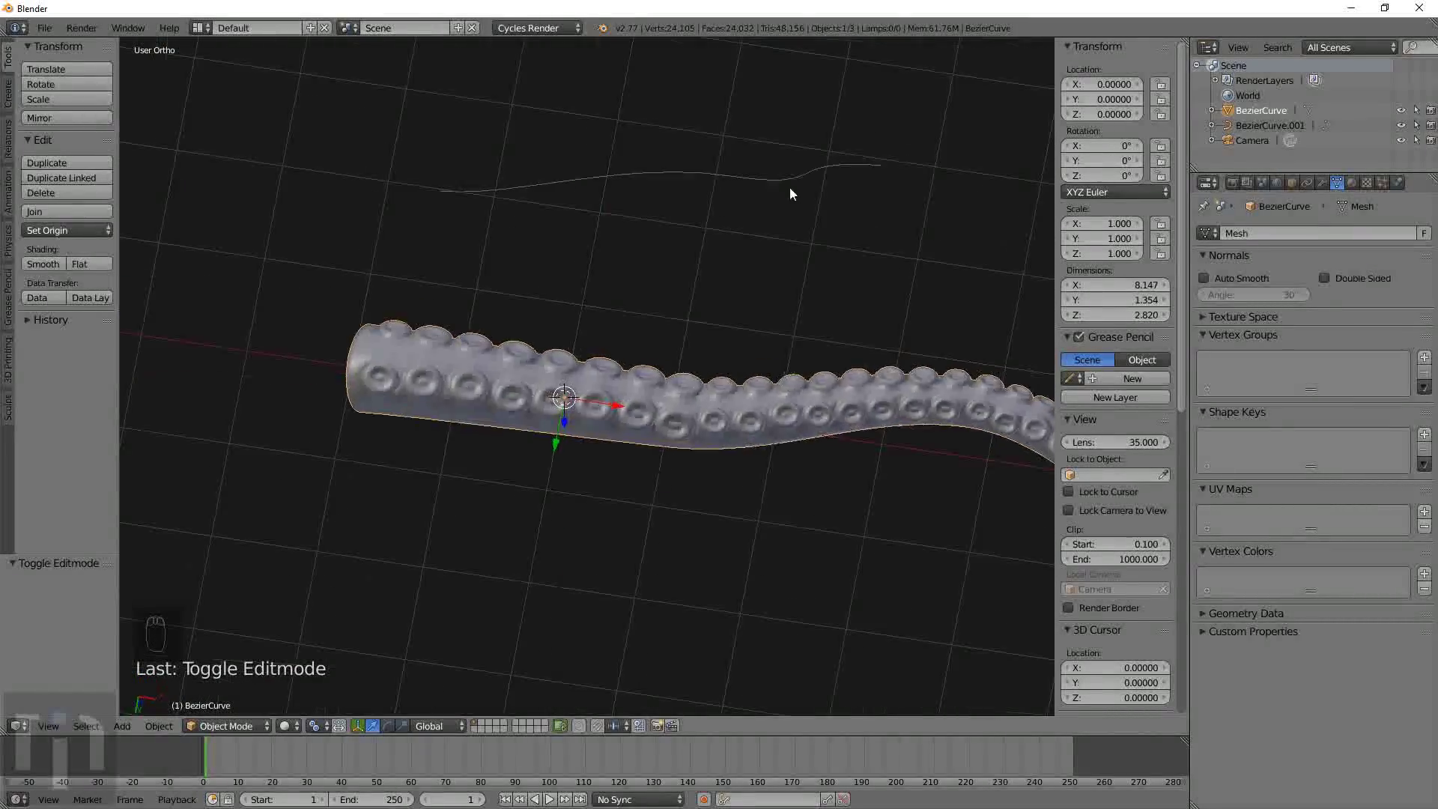
left_click_drag(720, 378, 657, 470)
left_click_drag(645, 477, 766, 605)
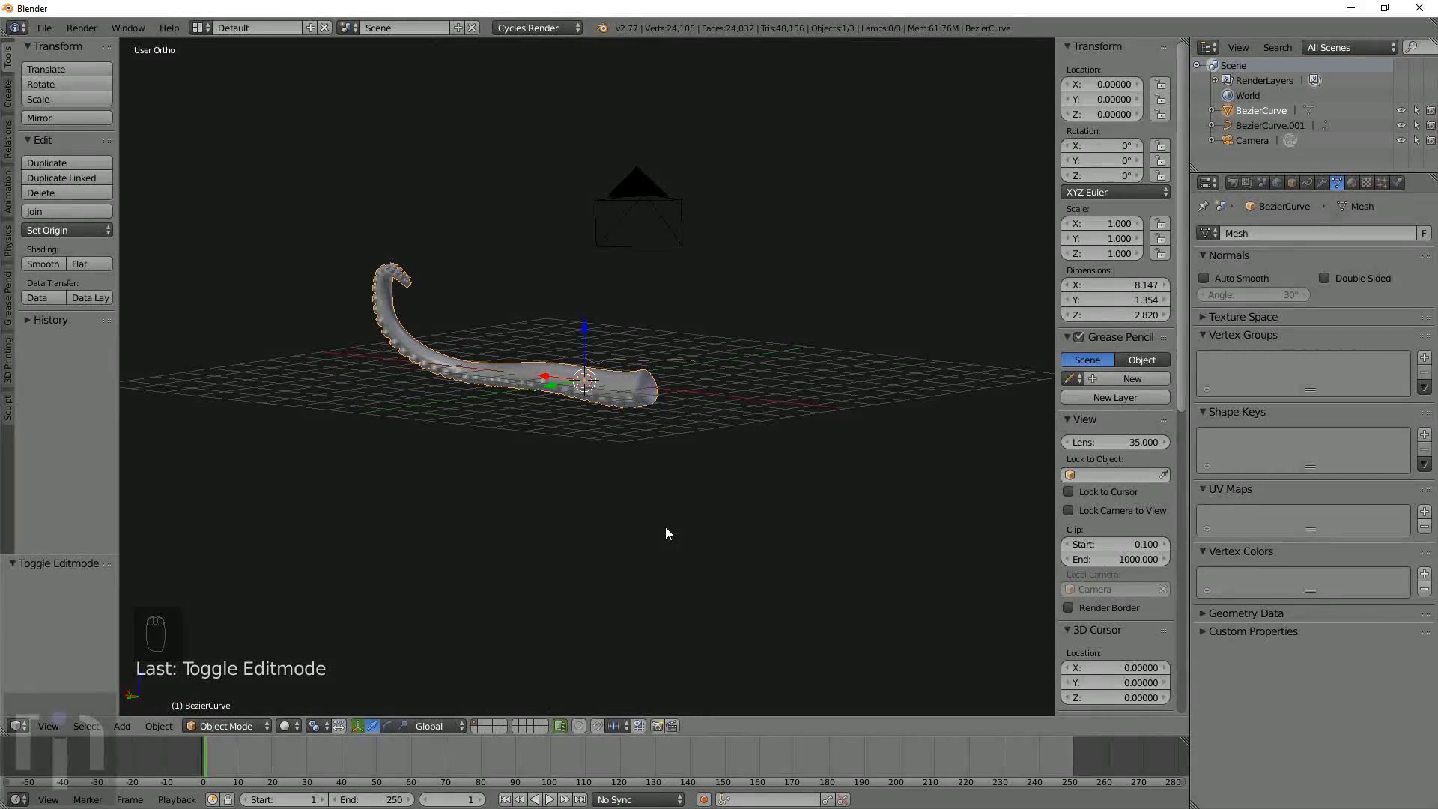